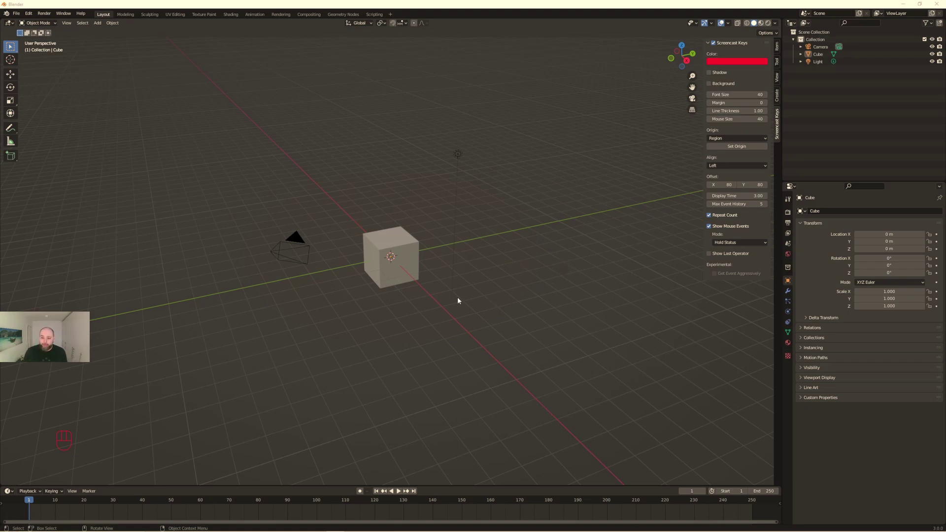
# - Select the default cube in the viewport
pyautogui.click(419, 275)
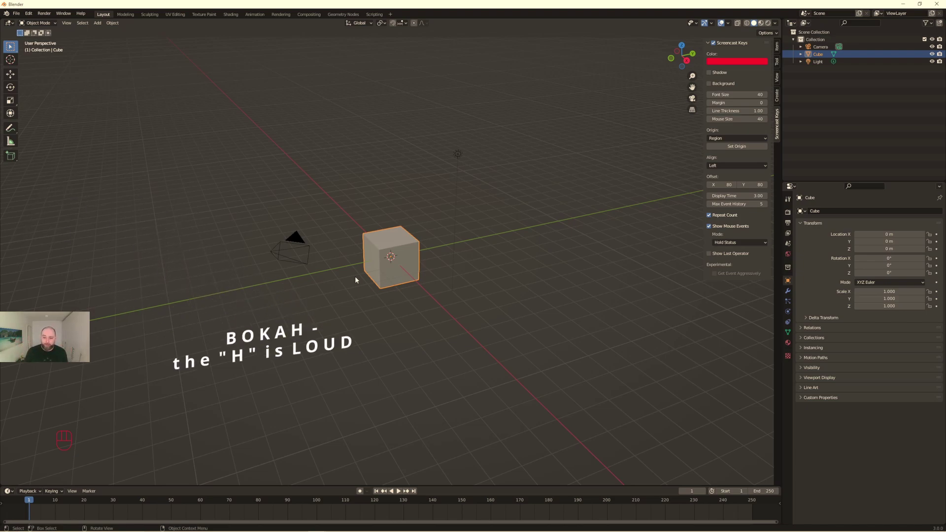
# - Delete the cube, add a cylinder rotated 90° on X and stretched into an 80 m tube
pyautogui.press('Delete')
pyautogui.click(387, 254)
pyautogui.press('shift+a')
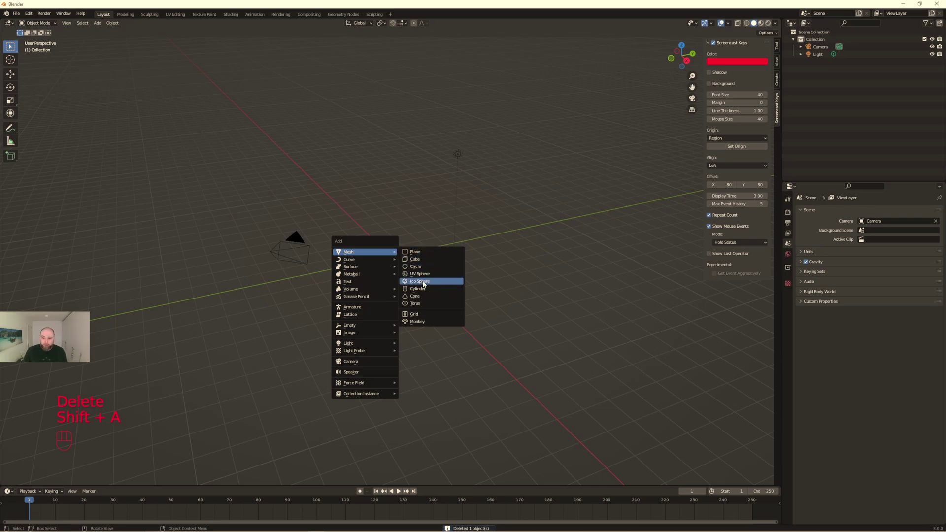
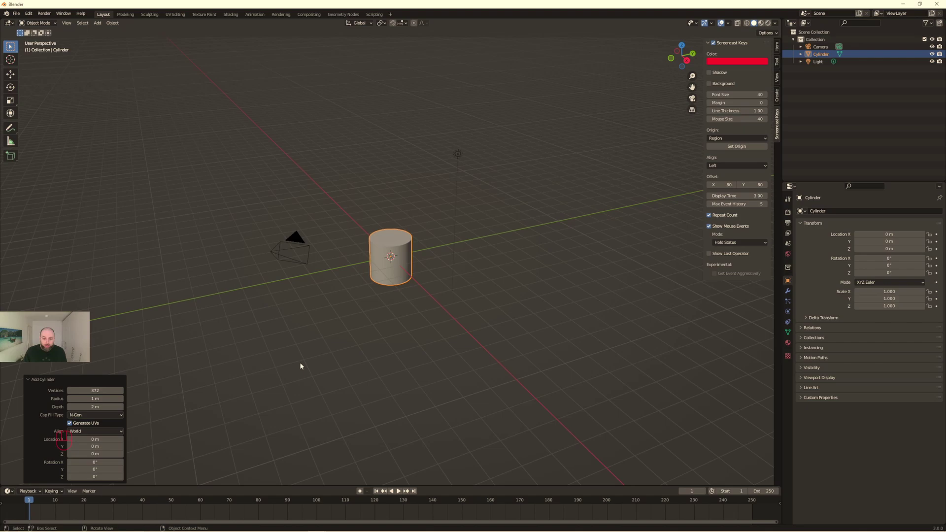
pyautogui.click(302, 365)
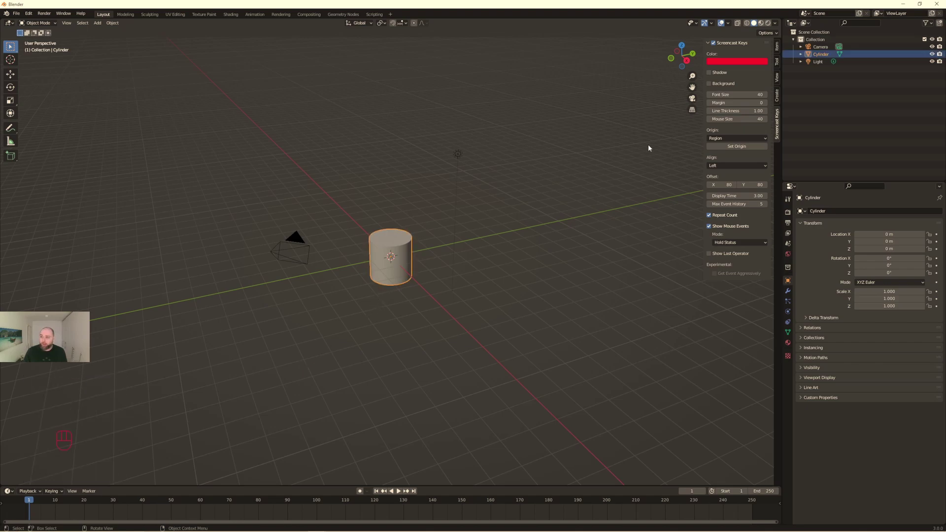
pyautogui.click(777, 46)
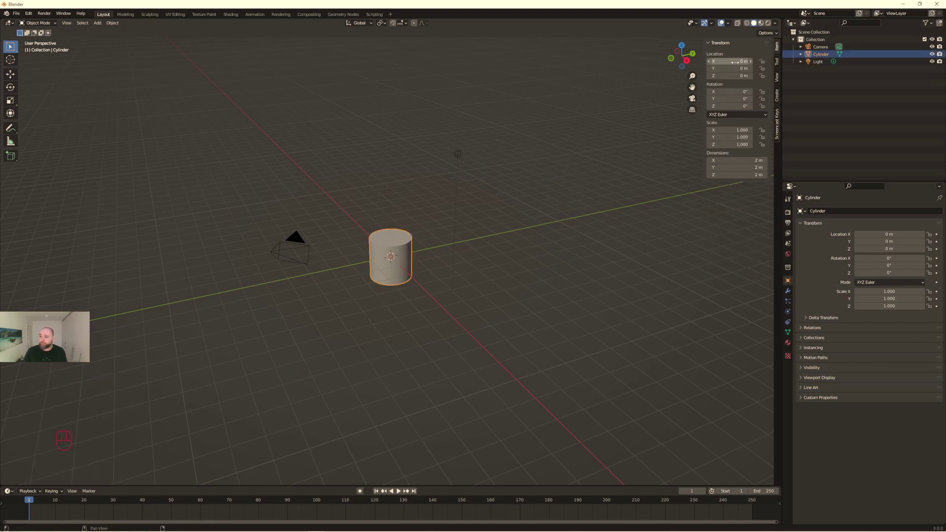
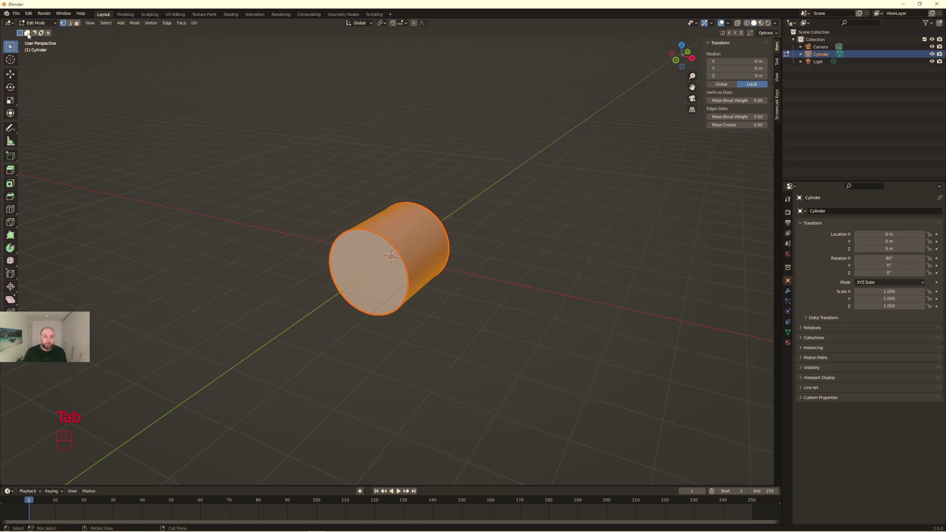
pyautogui.click(81, 27)
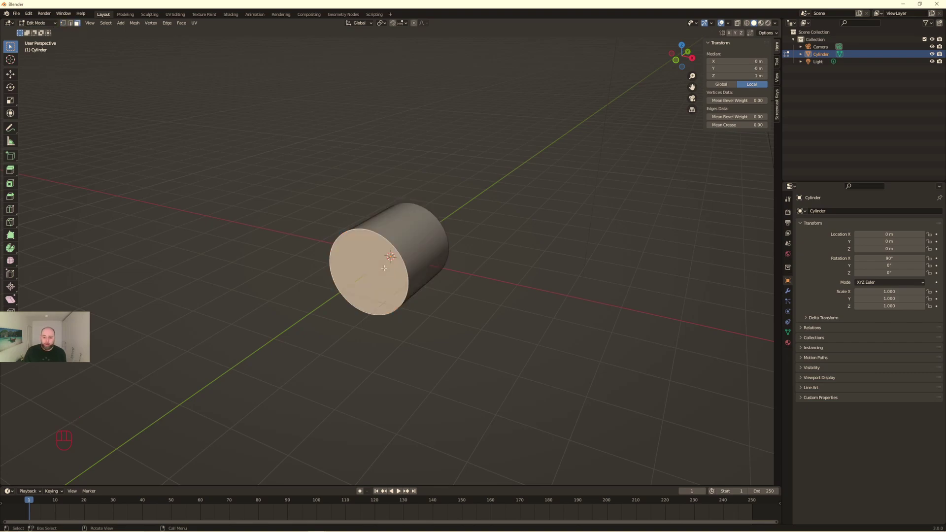
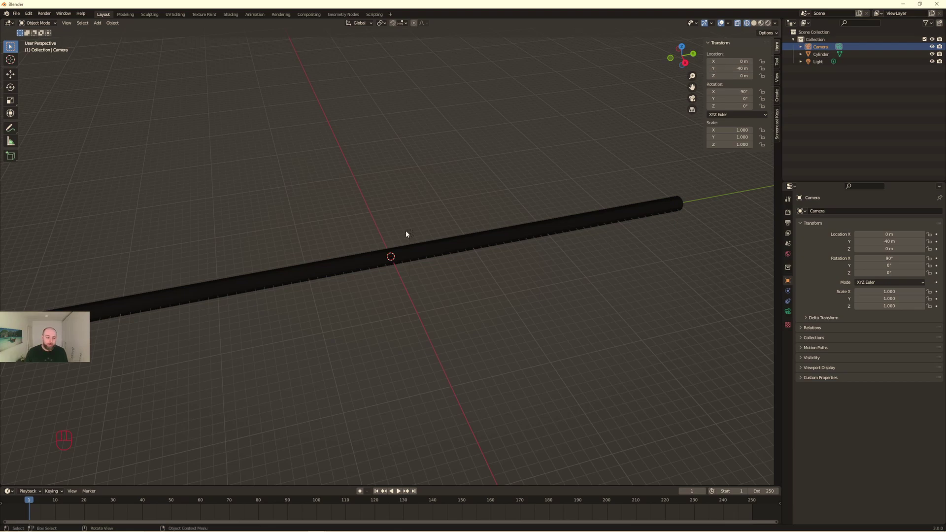
# - Check the camera at Y −40 m, 90° X aims down the tube, with rendered shading on
pyautogui.moveTo(112, 290); pyautogui.dragTo(105, 282)
pyautogui.moveTo(105, 280); pyautogui.dragTo(293, 257)
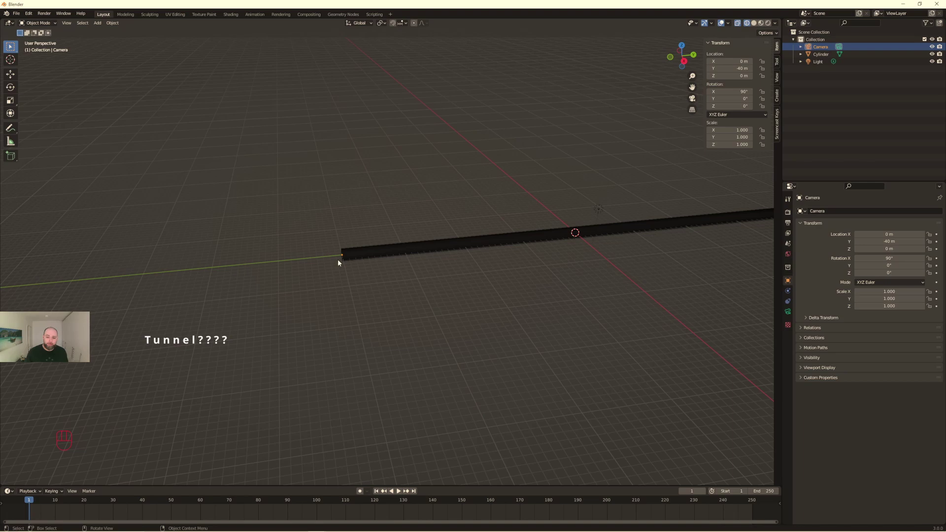
pyautogui.moveTo(271, 226); pyautogui.dragTo(316, 219)
pyautogui.press('KP_0')
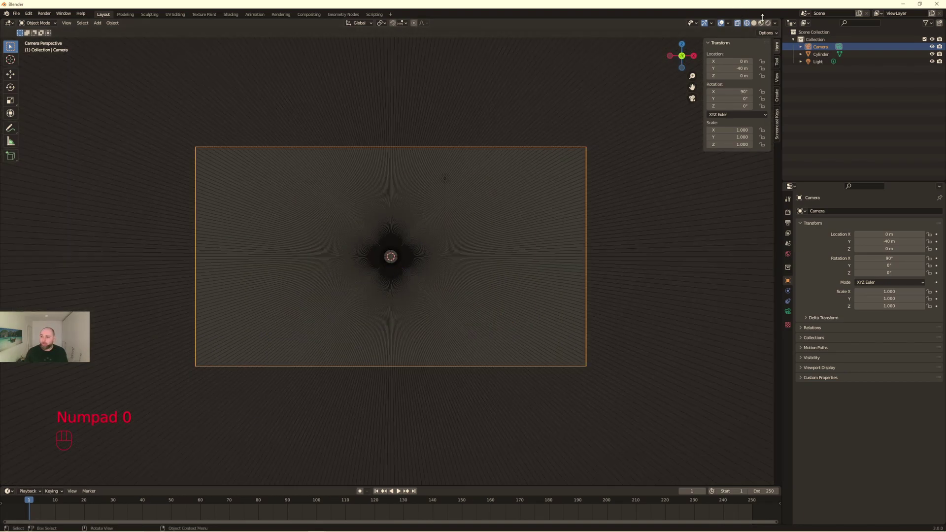
pyautogui.click(769, 24)
pyautogui.moveTo(439, 222); pyautogui.dragTo(372, 230)
pyautogui.moveTo(352, 223); pyautogui.dragTo(404, 224)
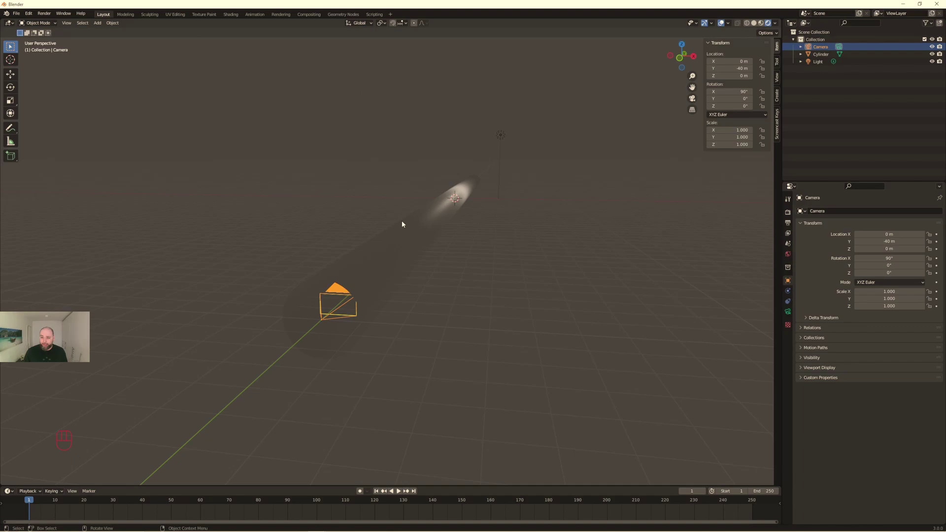
# - Add an ico sphere beside the tube and shrink it to a small bead about 0.63 m across
pyautogui.moveTo(546, 225); pyautogui.dragTo(496, 237)
pyautogui.press('shift+a')
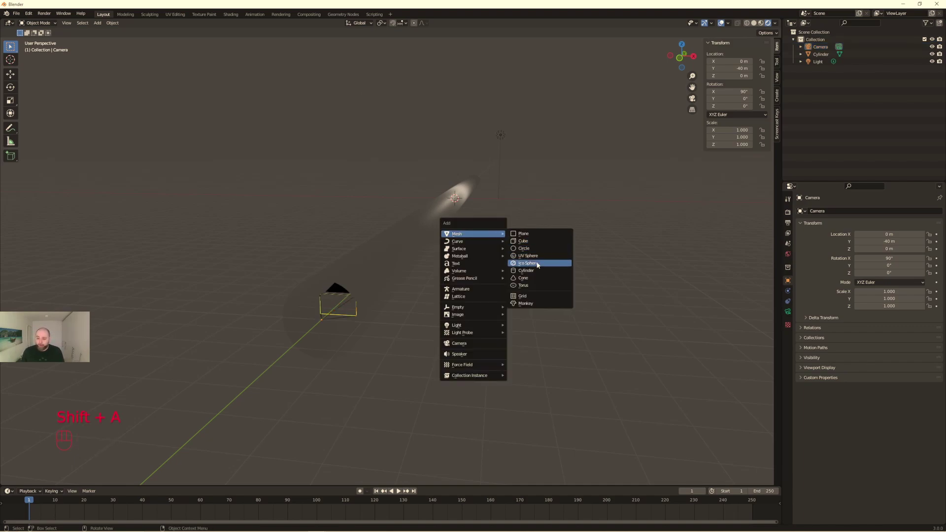
pyautogui.press('g')
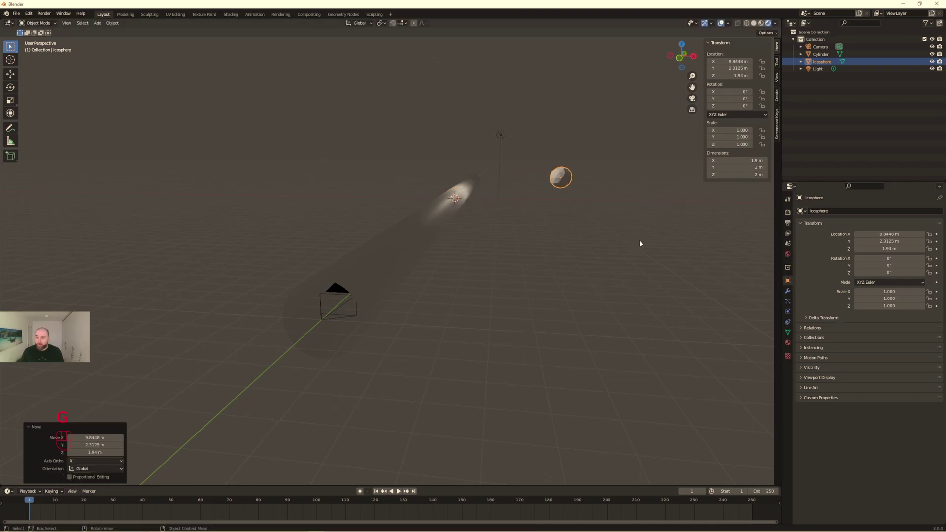
pyautogui.middleClick(620, 217)
pyautogui.click(615, 224)
pyautogui.moveTo(603, 233); pyautogui.dragTo(337, 405)
pyautogui.press('s')
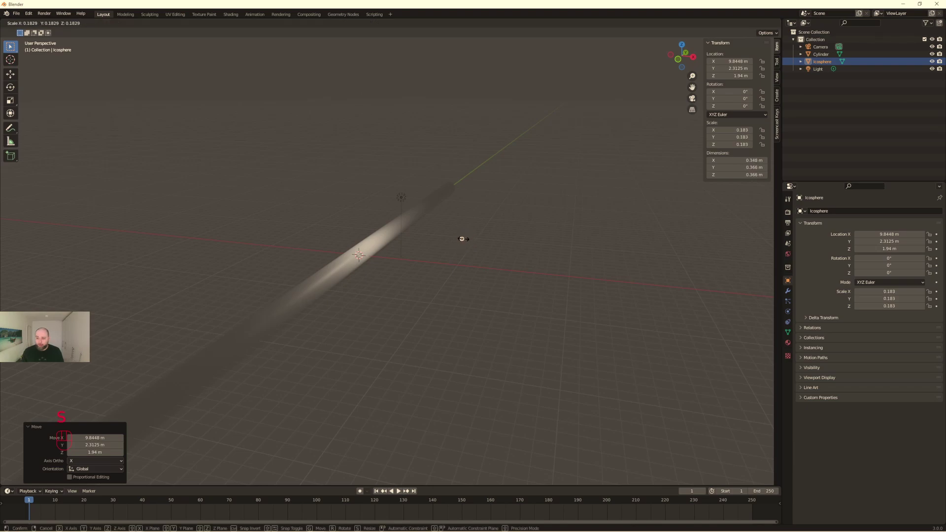
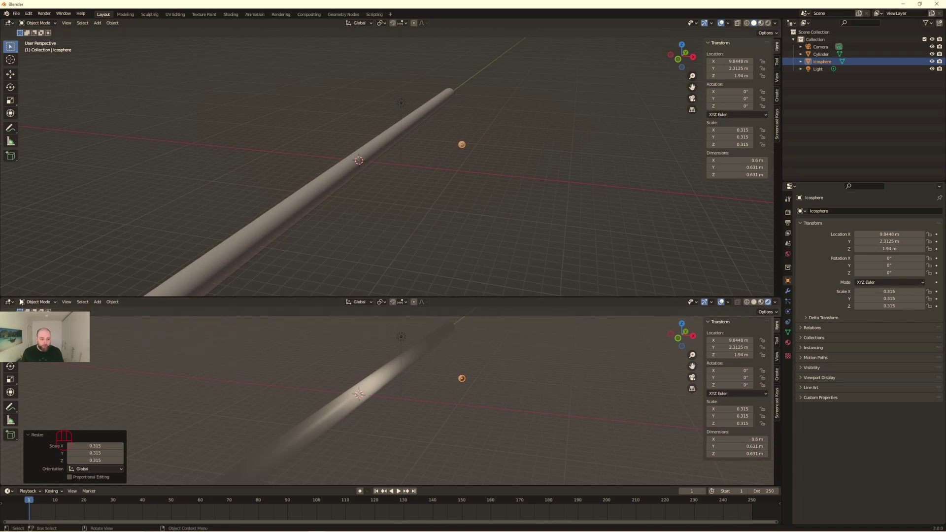
# - Give the sphere a new material with an orange Emission shader wired to the output
pyautogui.moveTo(13, 302); pyautogui.dragTo(41, 375)
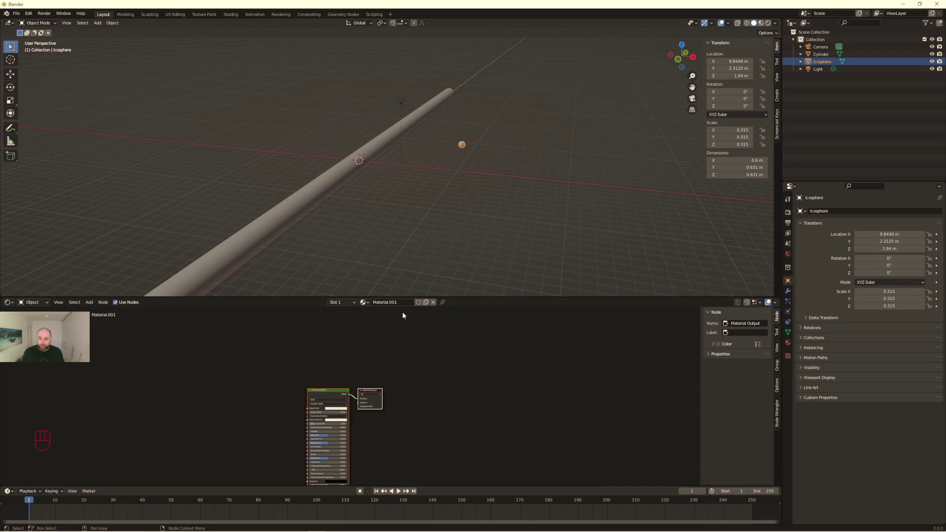
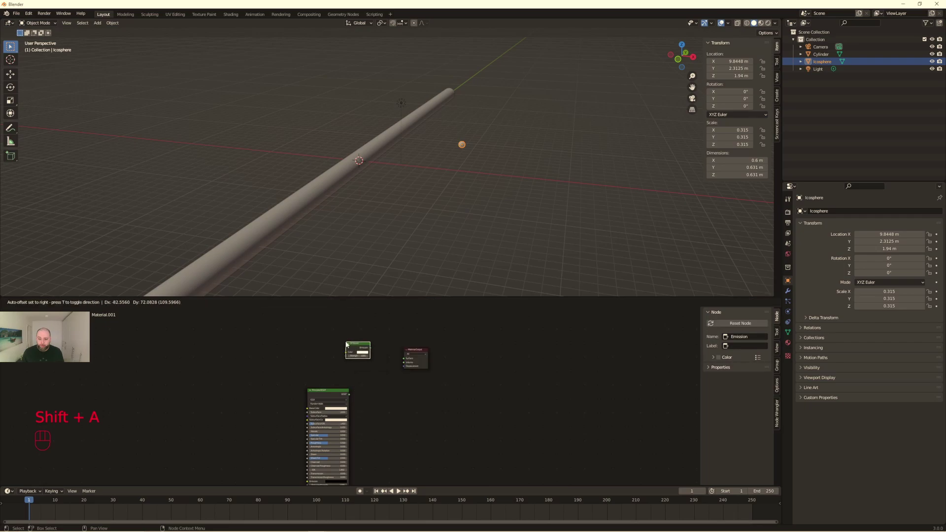
pyautogui.moveTo(372, 350); pyautogui.dragTo(404, 362)
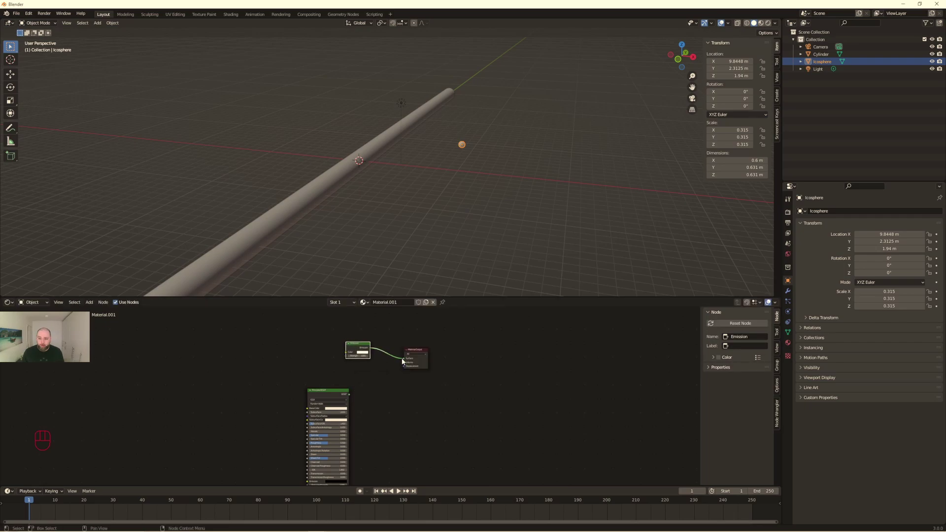
pyautogui.click(366, 355)
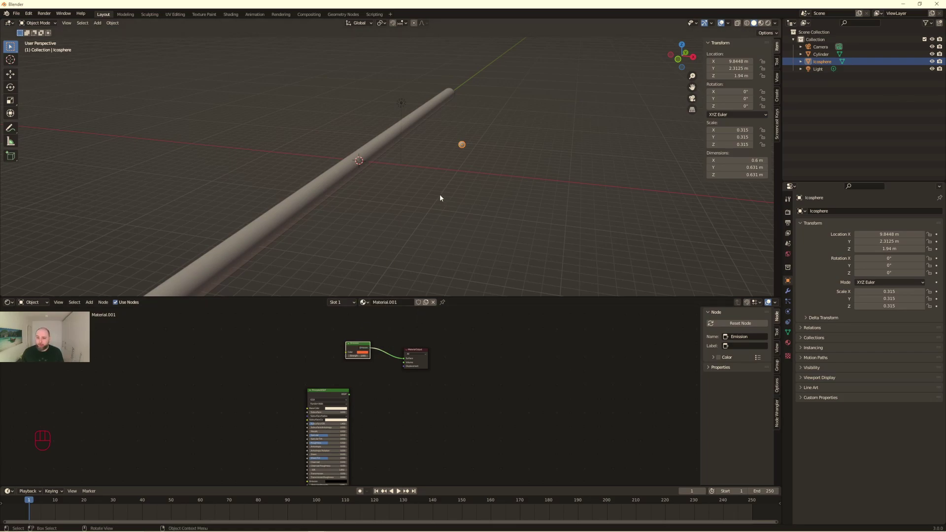
pyautogui.middleClick(437, 192)
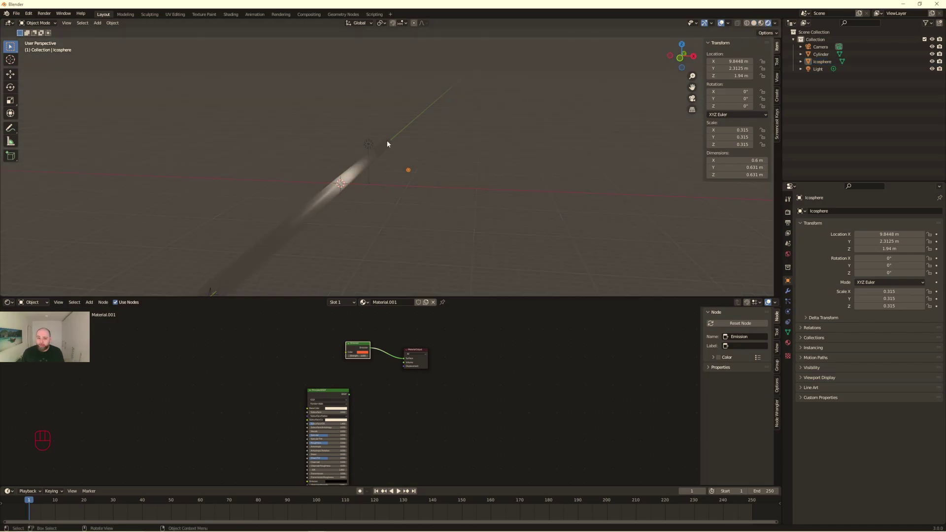
# - Enable Ambient Occlusion, Bloom, Screen Space Reflections and Motion Blur for Eevee
pyautogui.press('g')
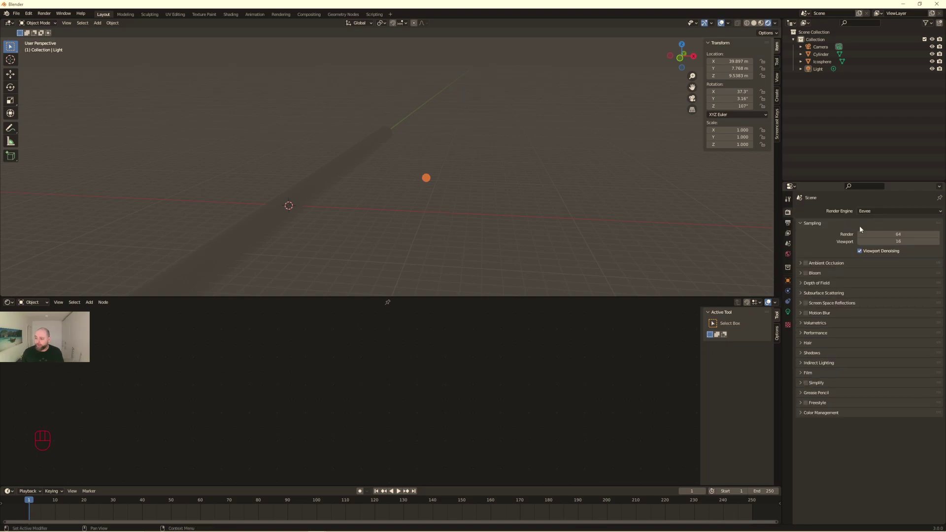
pyautogui.click(807, 264)
pyautogui.click(808, 274)
pyautogui.click(808, 304)
pyautogui.click(807, 314)
pyautogui.click(489, 188)
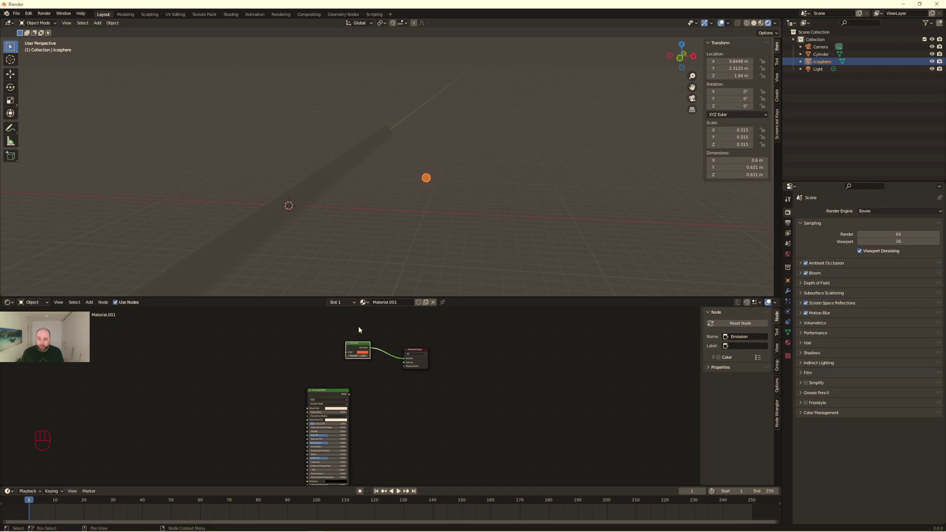
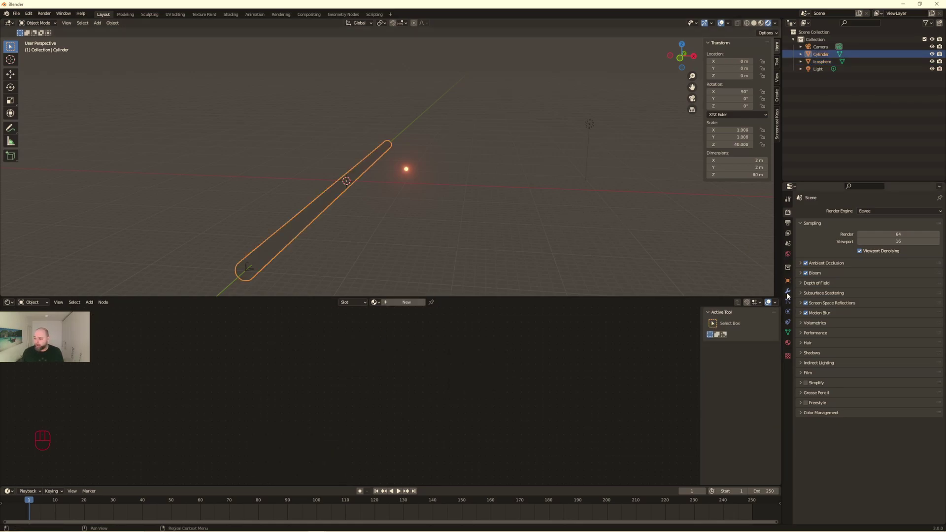
# - Add a Particle System modifier to the tube
pyautogui.click(789, 294)
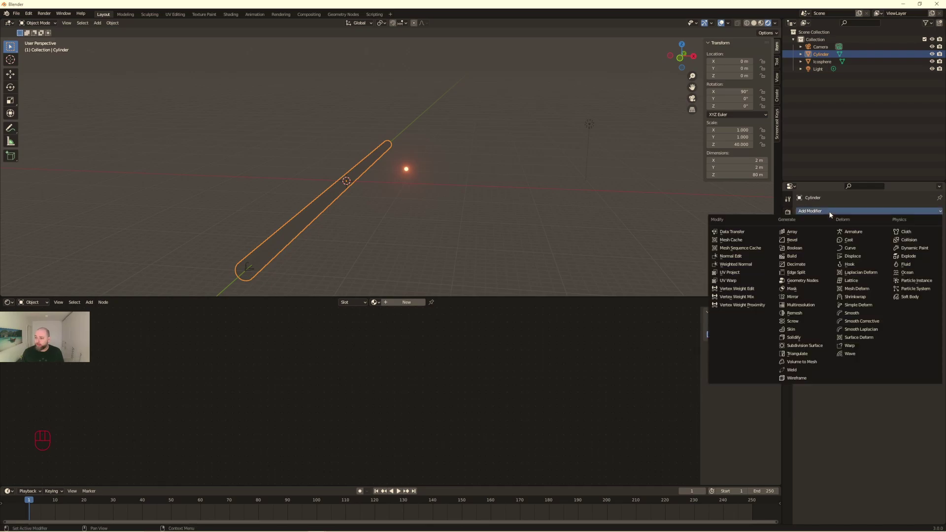
pyautogui.moveTo(831, 213); pyautogui.dragTo(918, 292)
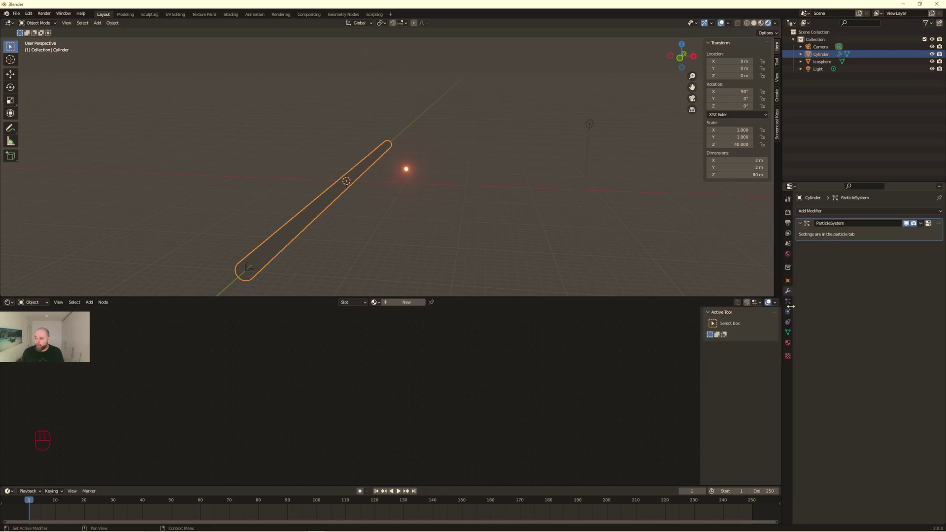
pyautogui.click(788, 305)
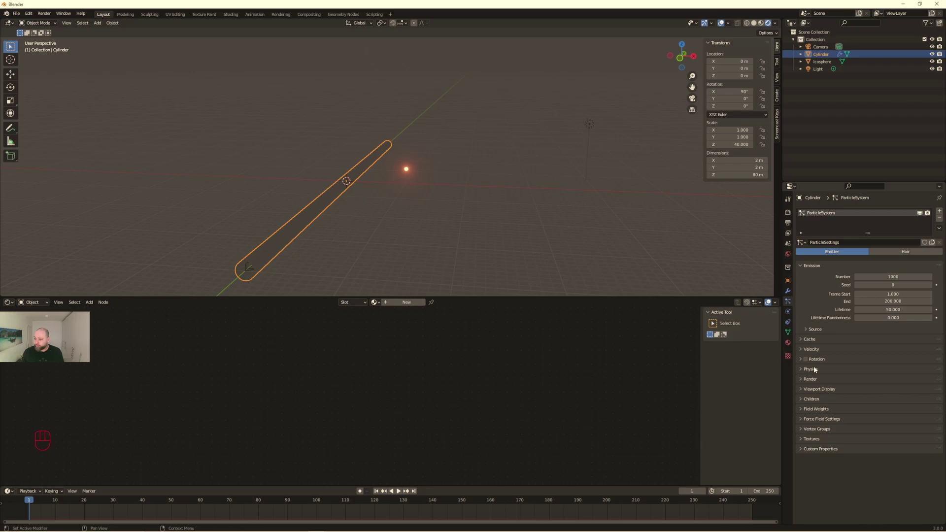
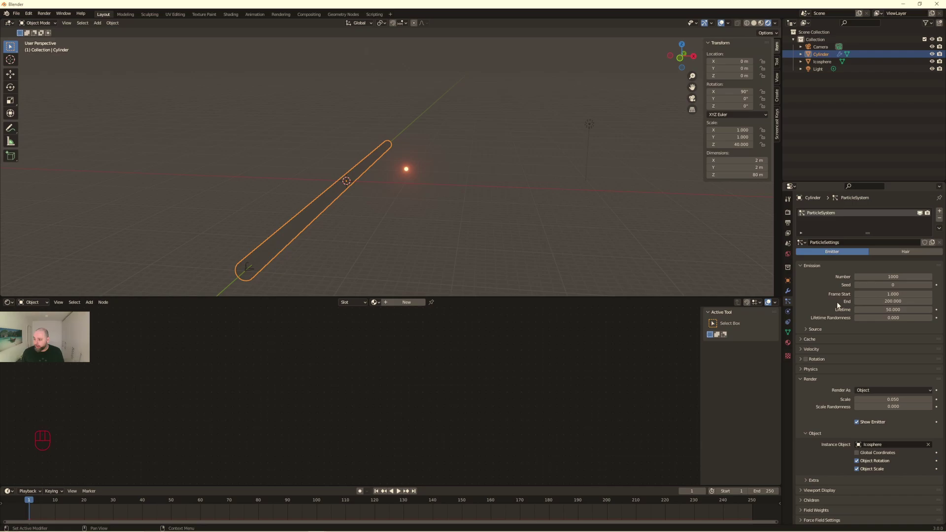
# - Render the particles as the ico sphere object at 0.05 scale
pyautogui.press('KP_0')
pyautogui.press('KP_2')
pyautogui.press('KP_0')
pyautogui.press('KP_0')
pyautogui.press('KP_0')
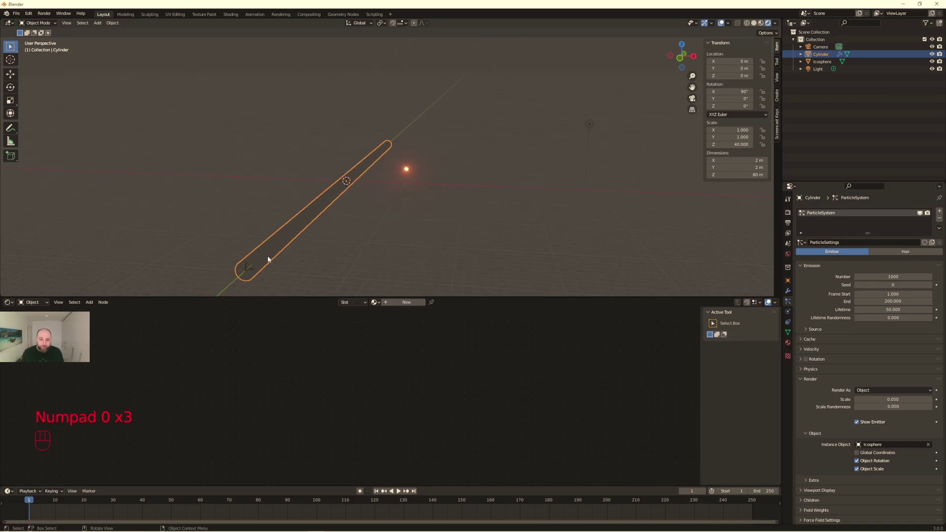
pyautogui.press('KP_0')
pyautogui.press('KP_0')
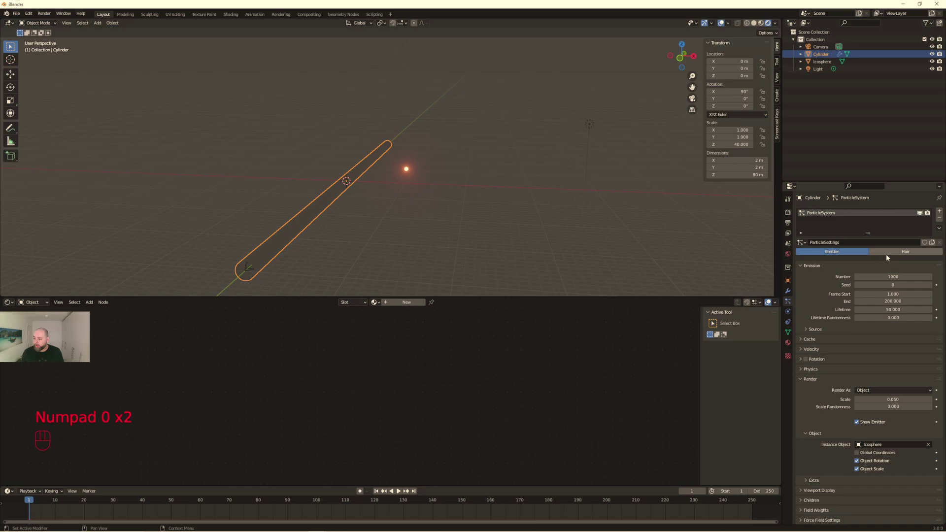
# - Switch the particles to hair type and check the beads through the camera
pyautogui.click(891, 254)
pyautogui.moveTo(378, 218); pyautogui.dragTo(363, 222)
pyautogui.press('KP_Decimal')
pyautogui.press('KP_0')
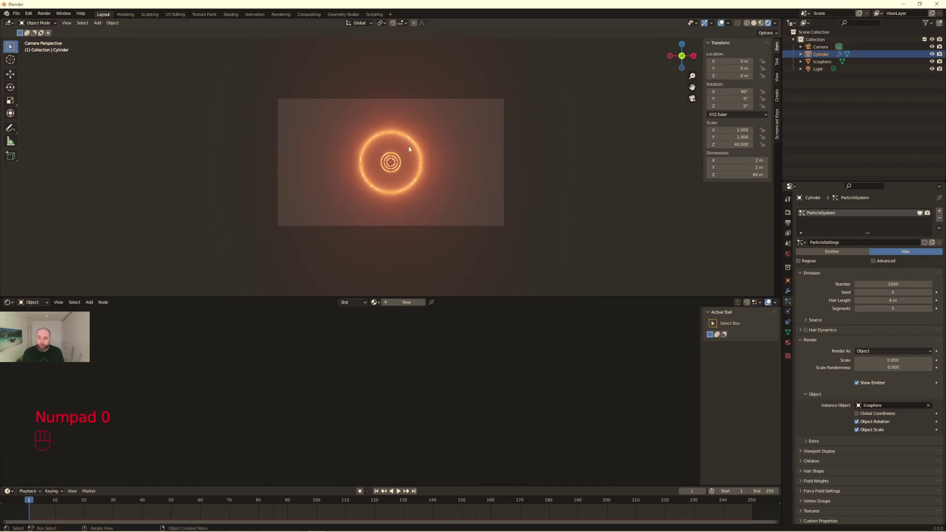
pyautogui.moveTo(442, 152); pyautogui.dragTo(399, 160)
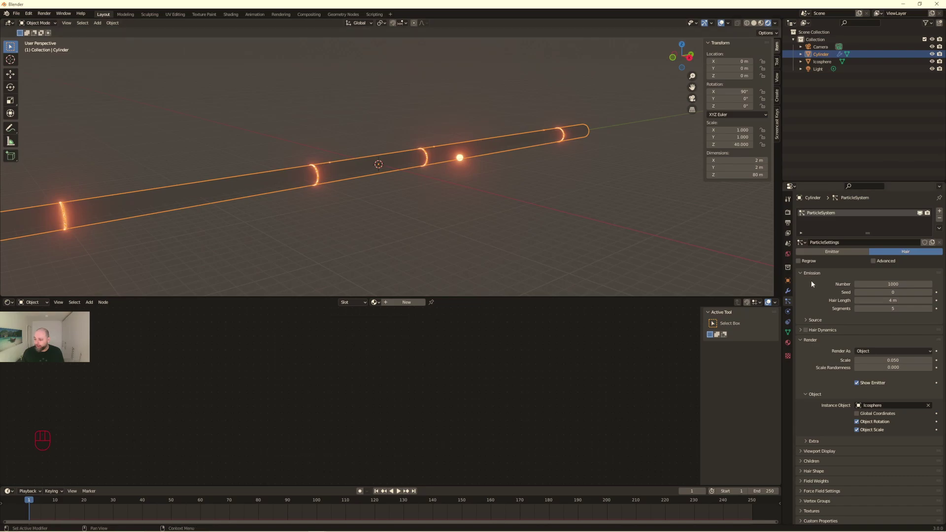
# - Set the particle distribution to Random and review the tunnel from the camera
pyautogui.click(819, 321)
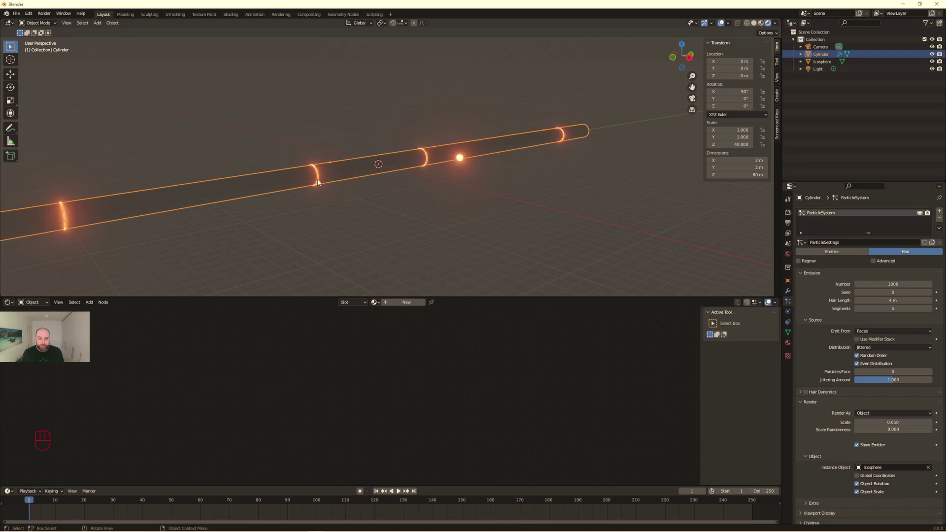
pyautogui.press('KP_0')
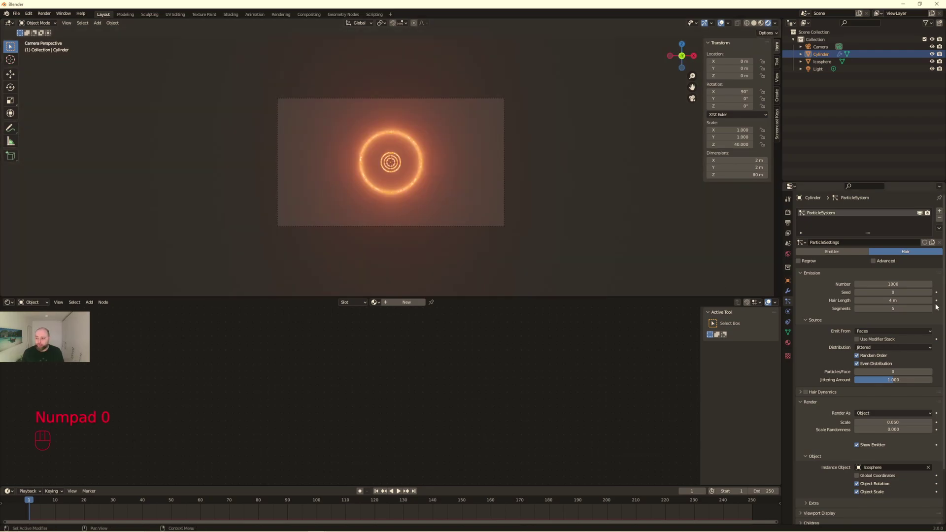
pyautogui.moveTo(897, 346); pyautogui.dragTo(873, 362)
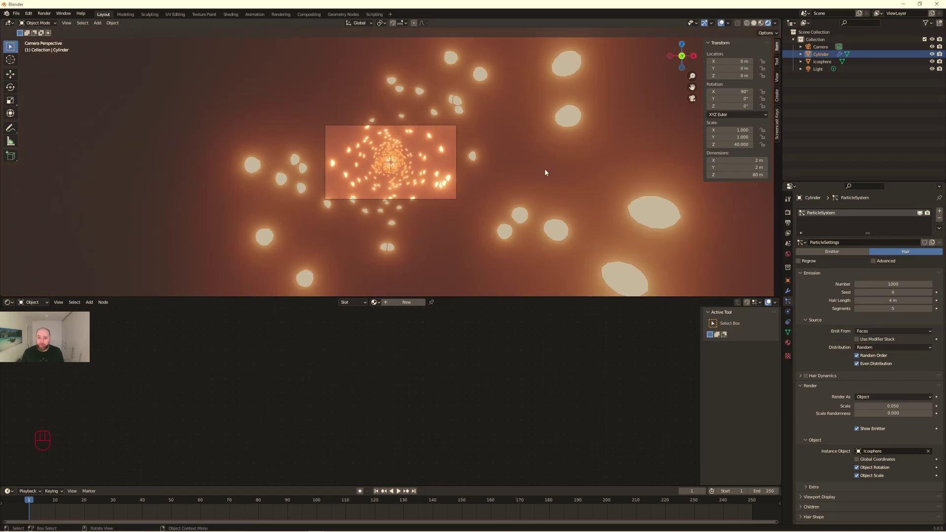
pyautogui.middleClick(546, 171)
pyautogui.press('KP_0')
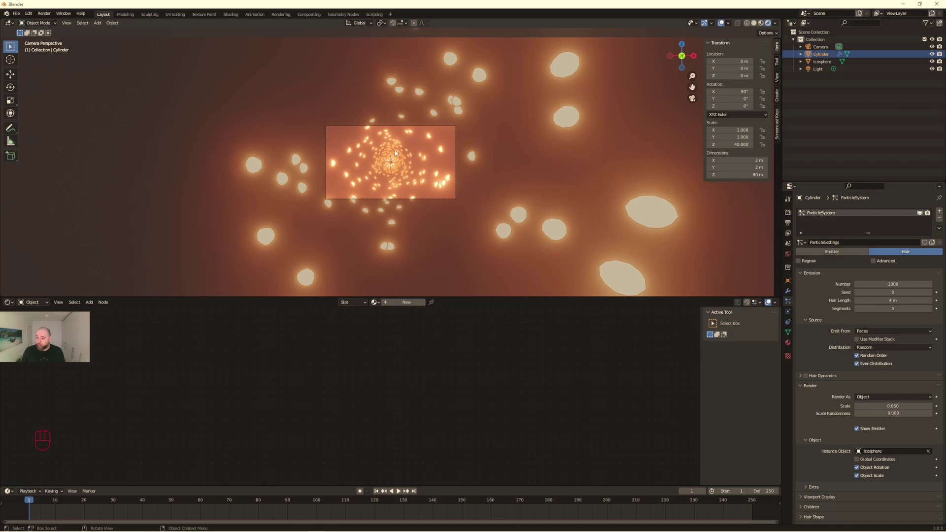
# - Set 120 render samples and a 60 fps frame rate
pyautogui.click(787, 213)
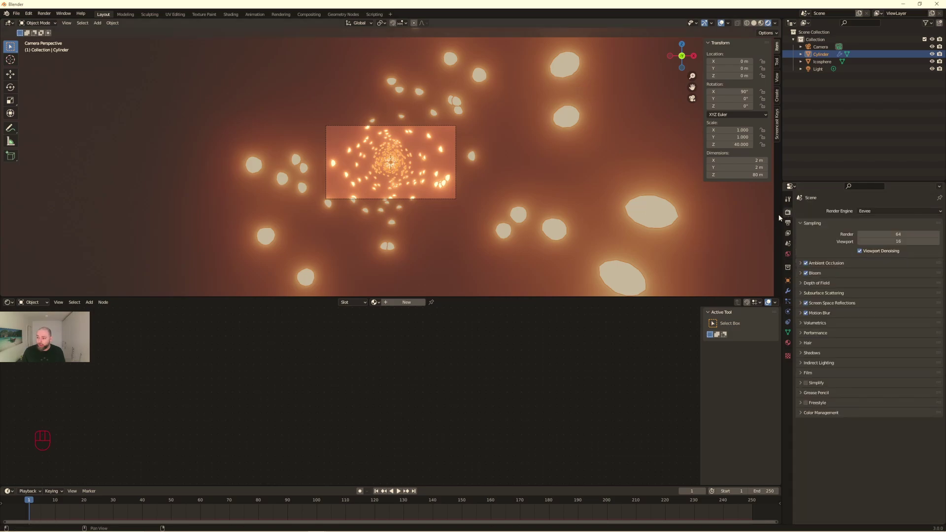
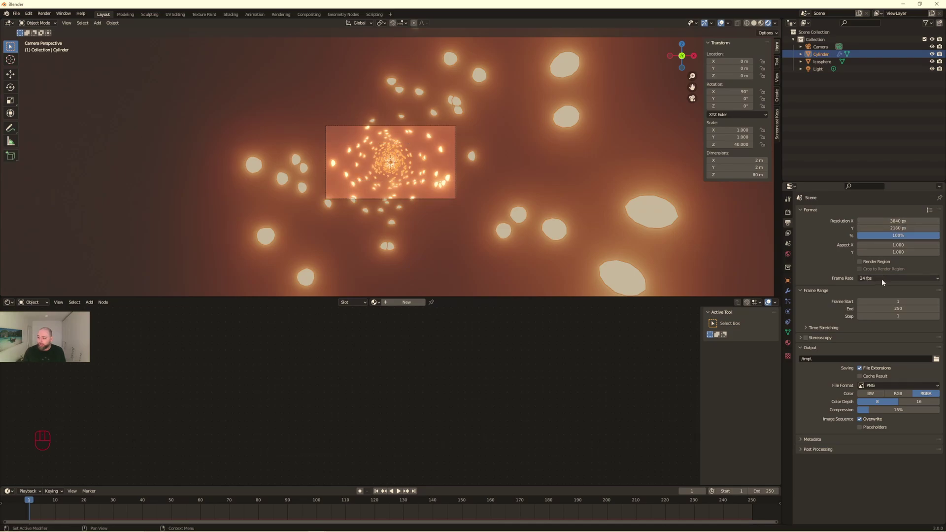
pyautogui.moveTo(884, 280); pyautogui.dragTo(889, 338)
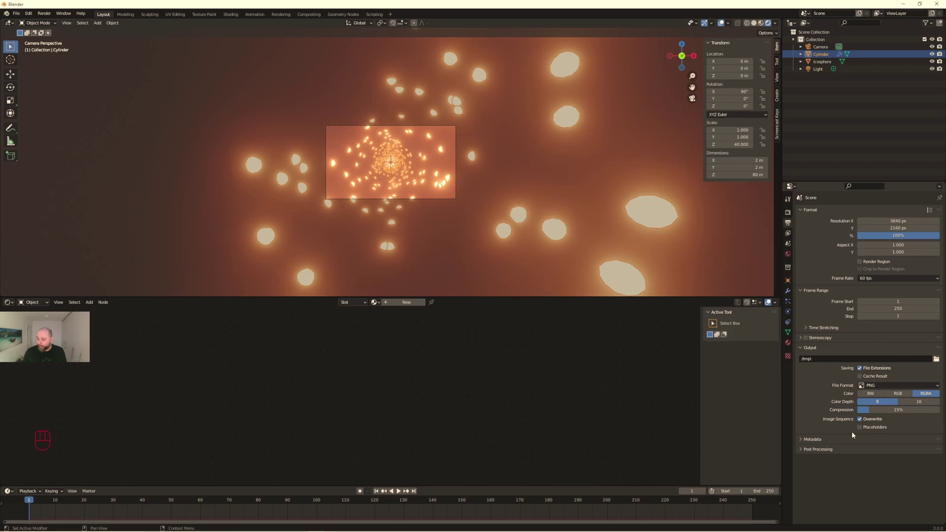
pyautogui.click(790, 239)
pyautogui.click(789, 213)
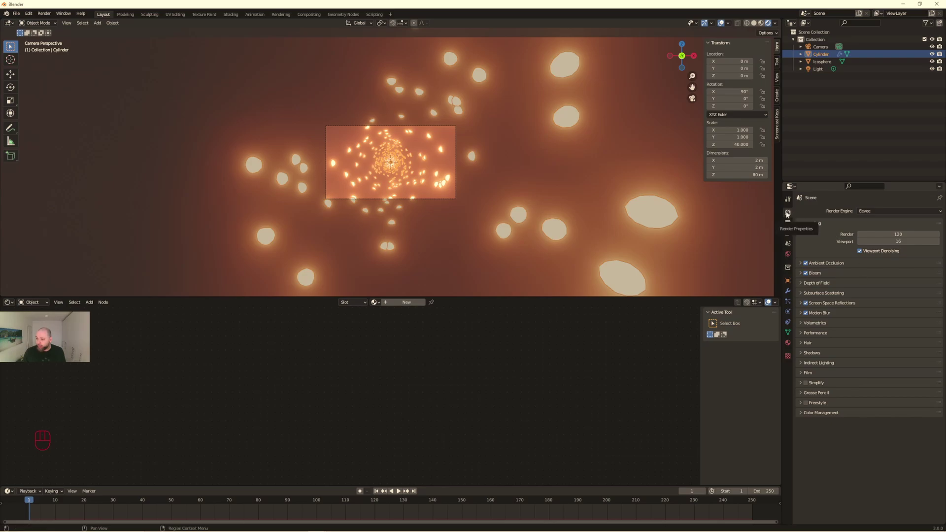
# - Set the Color Management look to Very High Contrast
pyautogui.click(842, 415)
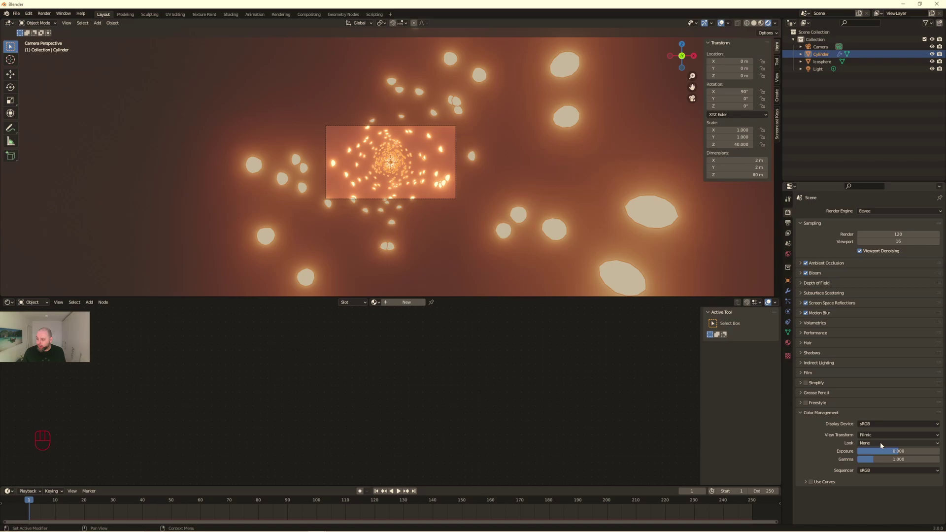
pyautogui.moveTo(882, 445); pyautogui.dragTo(846, 438)
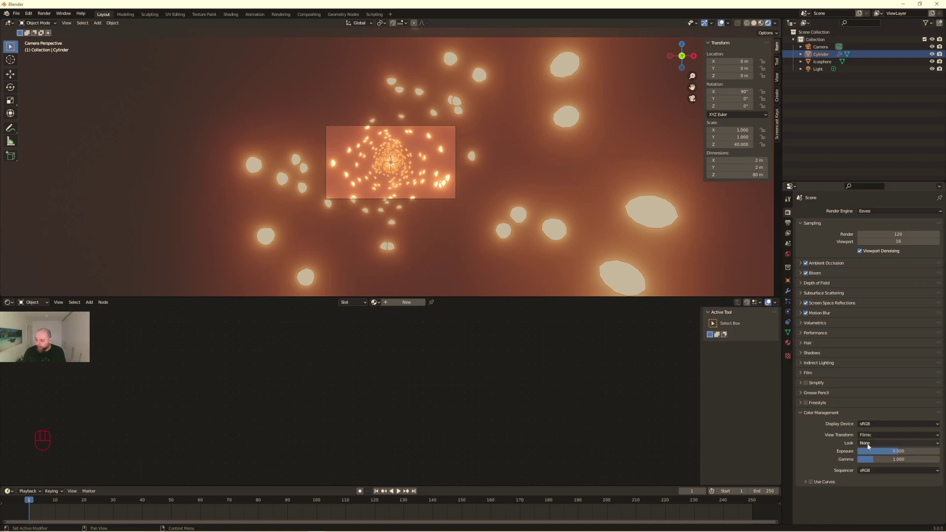
pyautogui.moveTo(872, 446); pyautogui.dragTo(884, 462)
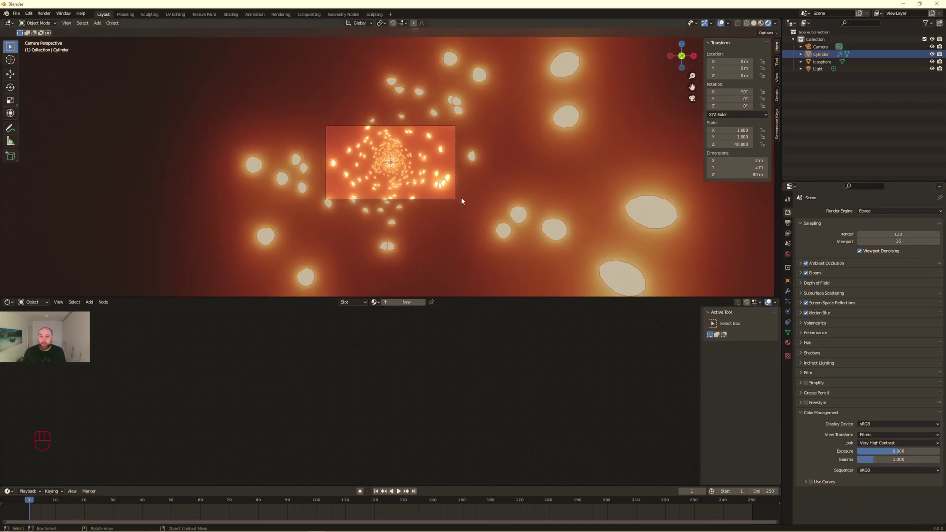
pyautogui.click(465, 199)
# - Orbit and zoom around the glowing particle tunnel to inspect it from several angles
pyautogui.middleClick(465, 198)
pyautogui.moveTo(461, 198); pyautogui.dragTo(445, 203)
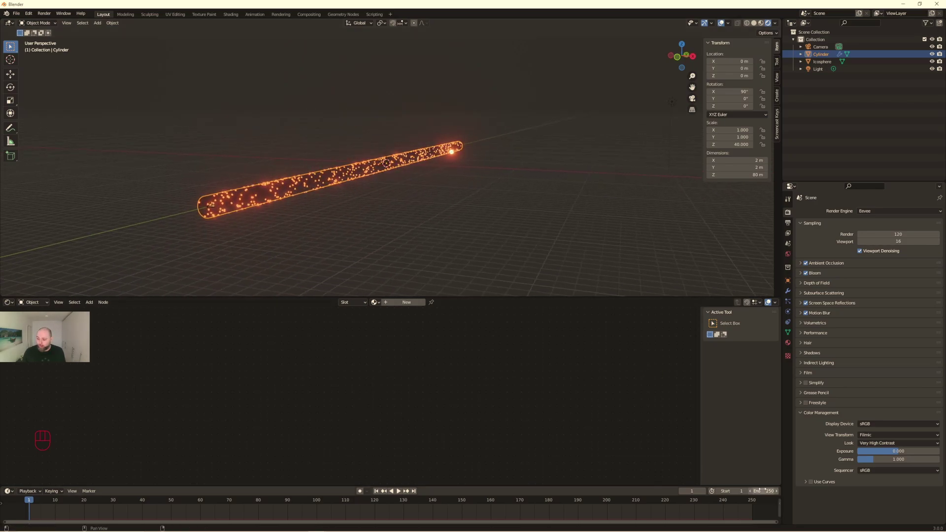
pyautogui.moveTo(419, 249); pyautogui.dragTo(393, 253)
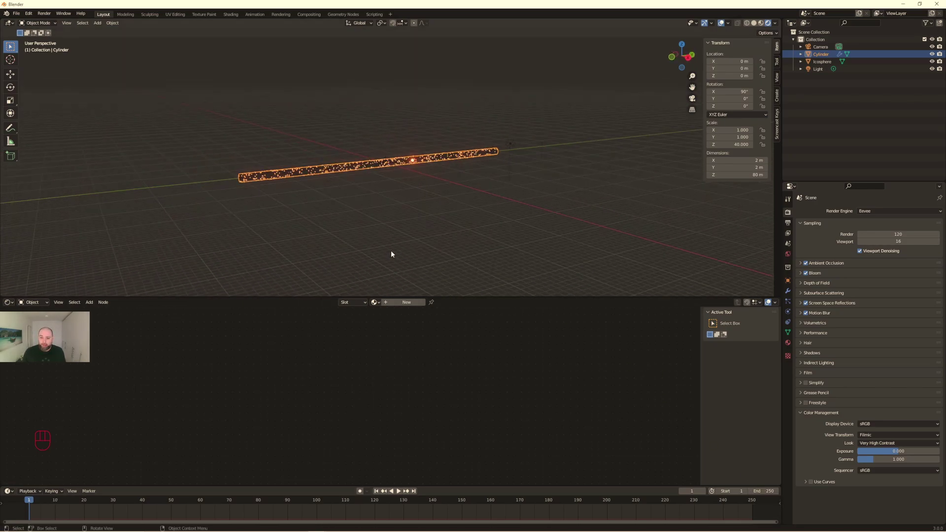
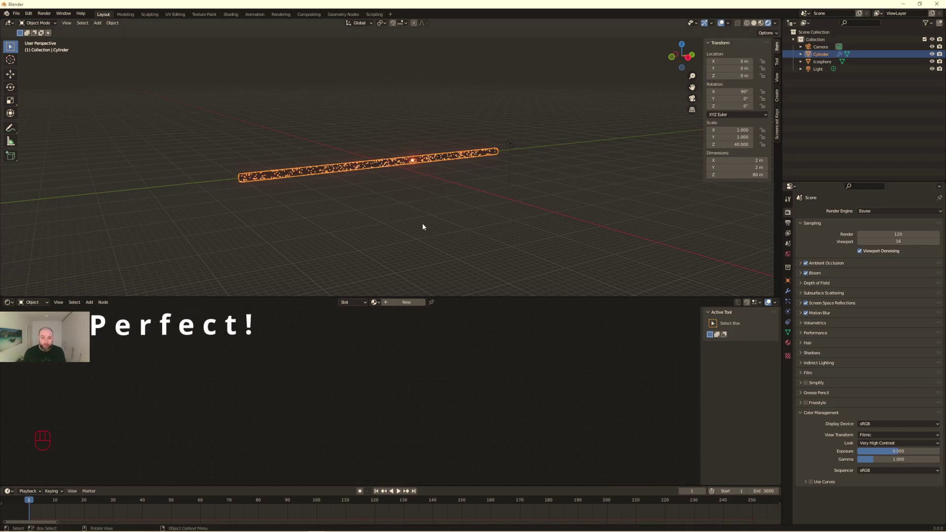
pyautogui.moveTo(415, 207); pyautogui.dragTo(380, 207)
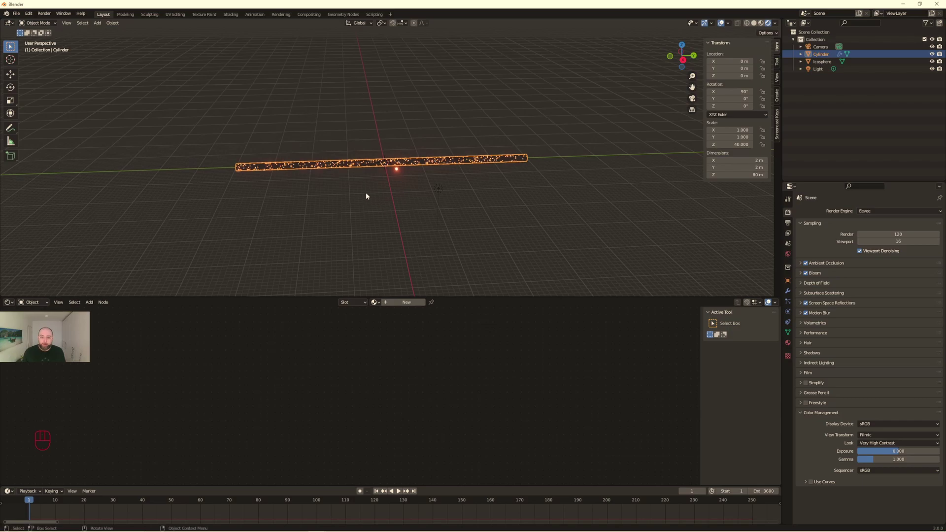
pyautogui.moveTo(372, 193); pyautogui.dragTo(452, 176)
pyautogui.moveTo(450, 176); pyautogui.dragTo(379, 194)
pyautogui.moveTo(253, 143); pyautogui.dragTo(209, 144)
pyautogui.moveTo(248, 139); pyautogui.dragTo(316, 140)
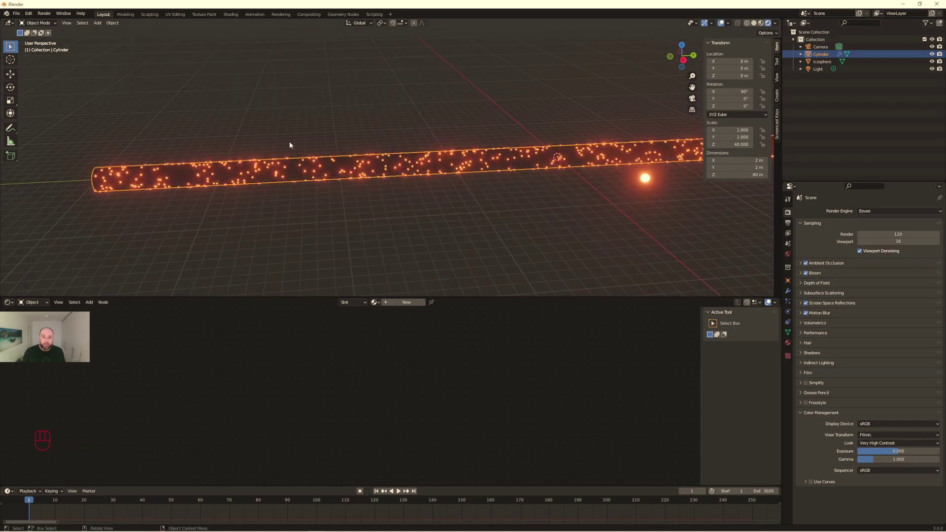
pyautogui.moveTo(306, 140); pyautogui.dragTo(341, 138)
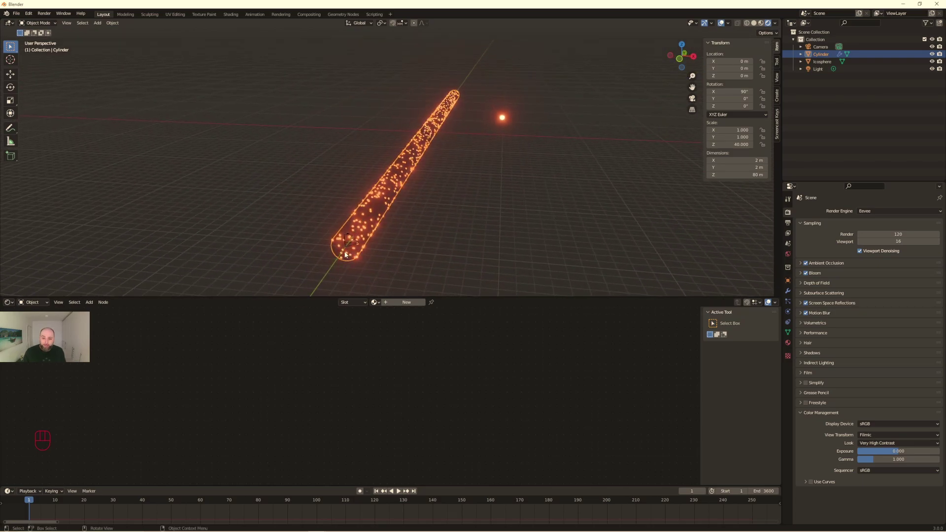
pyautogui.moveTo(360, 251); pyautogui.dragTo(301, 255)
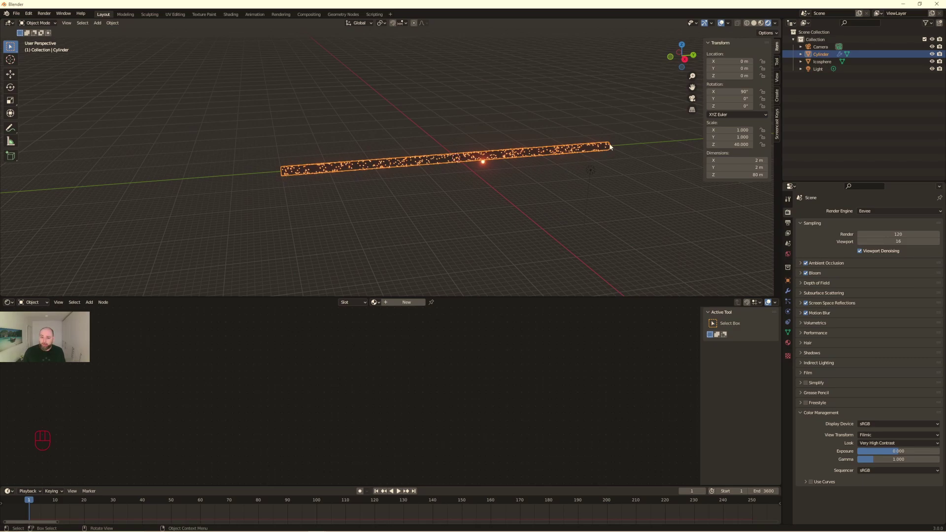
pyautogui.middleClick(455, 185)
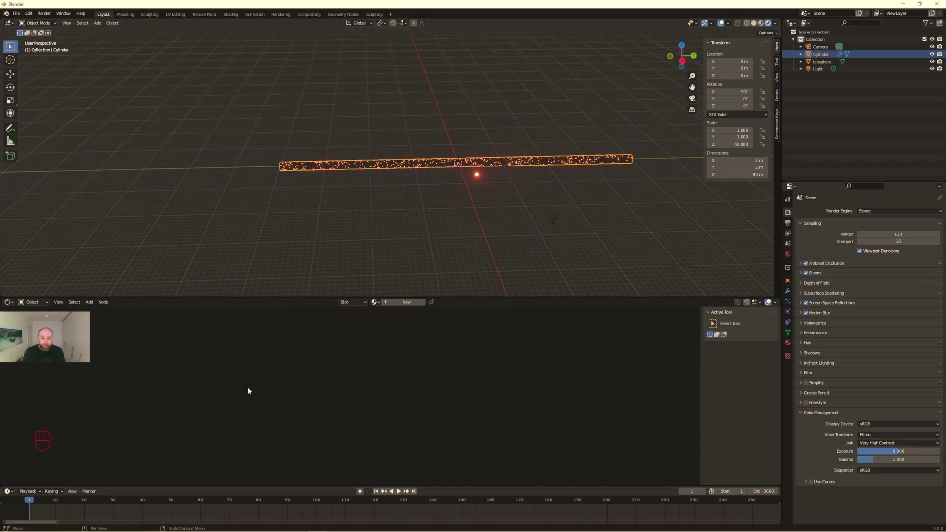
# - Keyframe the camera at Y −40 m on frame 1 and Y 40 m on frame 3600
pyautogui.click(818, 49)
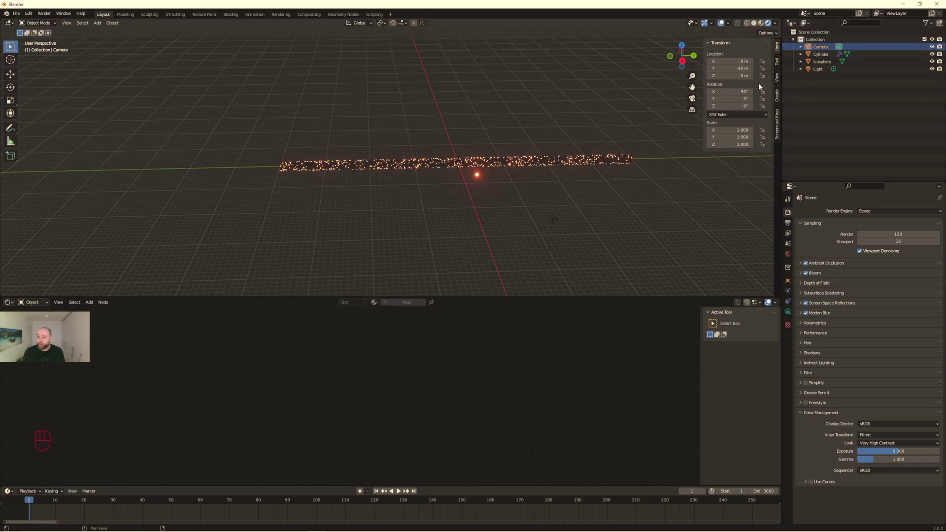
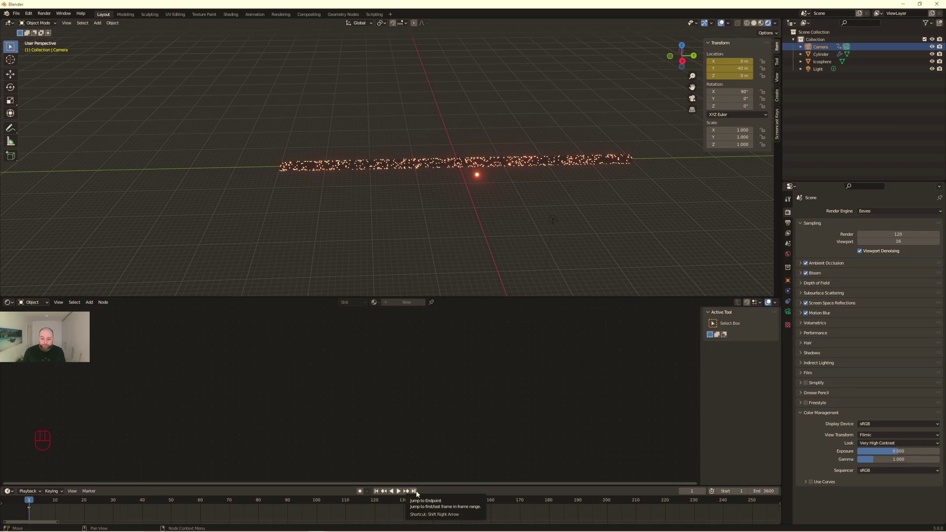
pyautogui.click(418, 493)
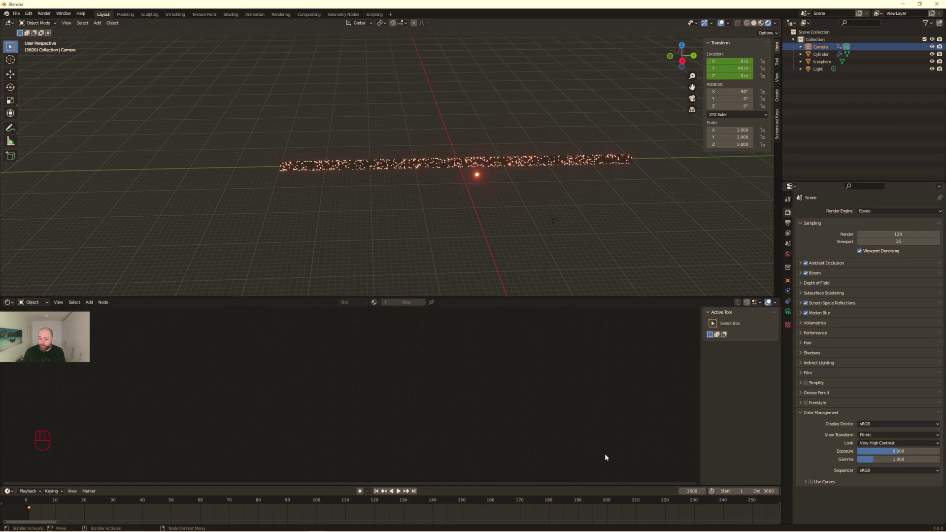
pyautogui.press('Right')
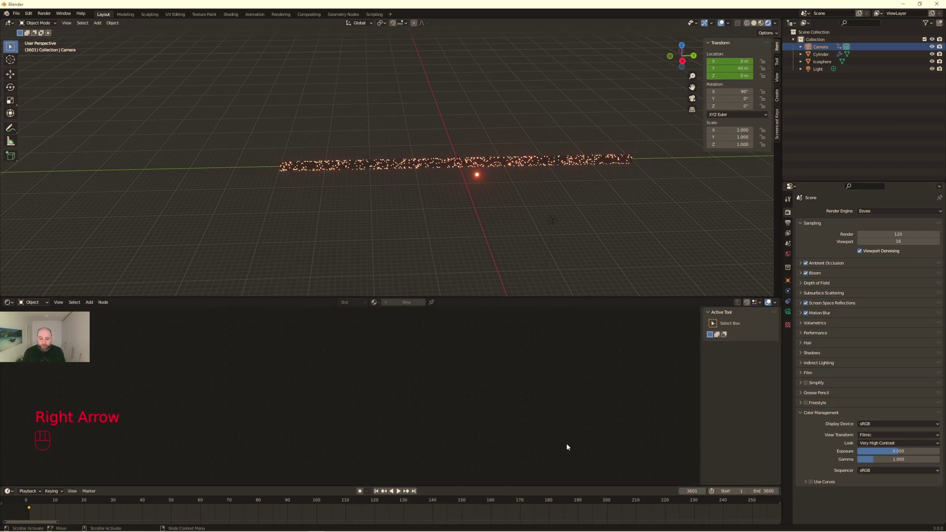
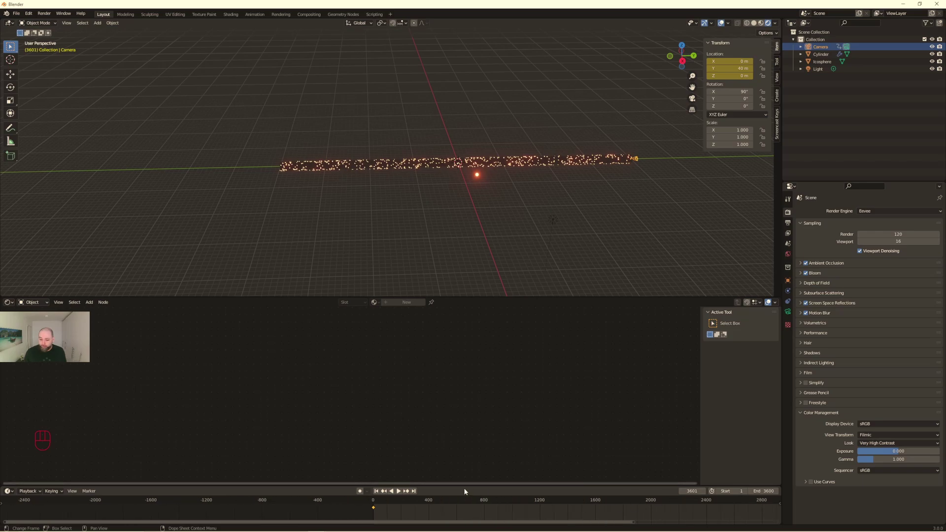
# - Play the fly-through from frame 1 in camera view, checking it inside and outside the camera
pyautogui.click(378, 492)
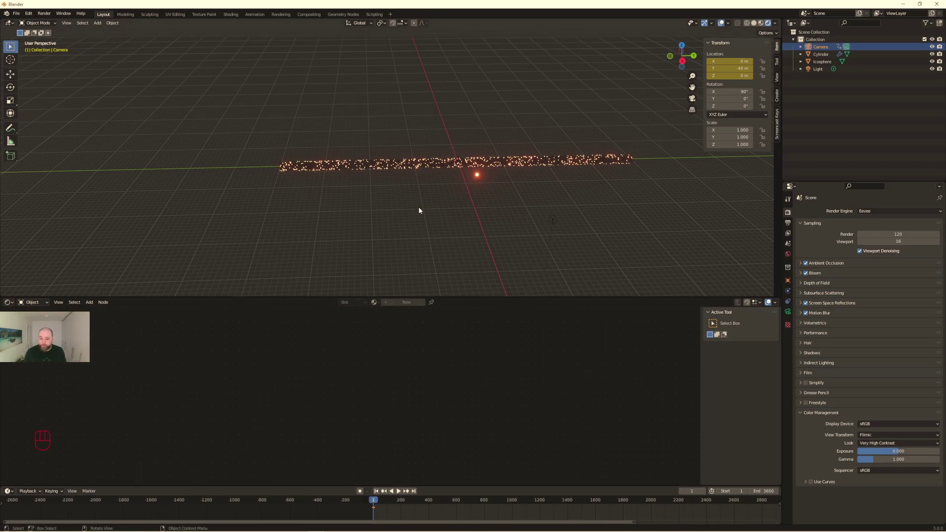
pyautogui.press('KP_0')
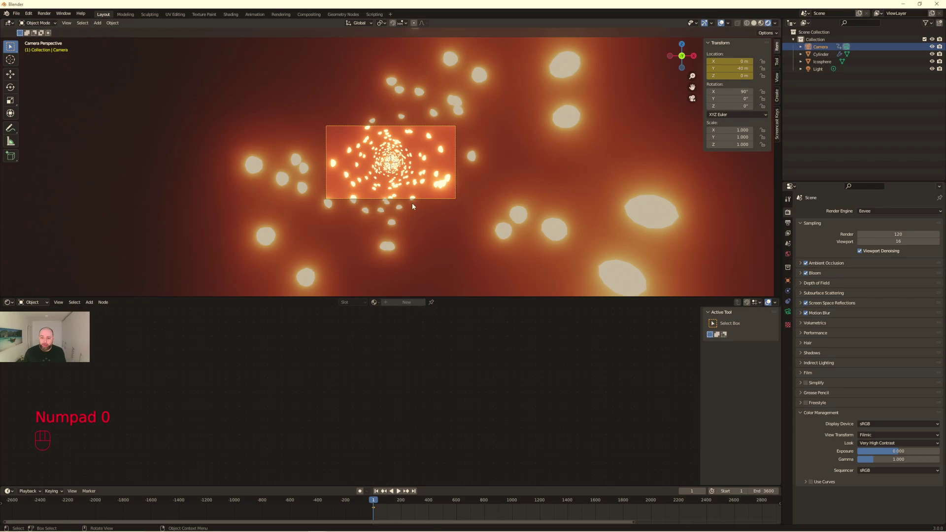
pyautogui.press('space')
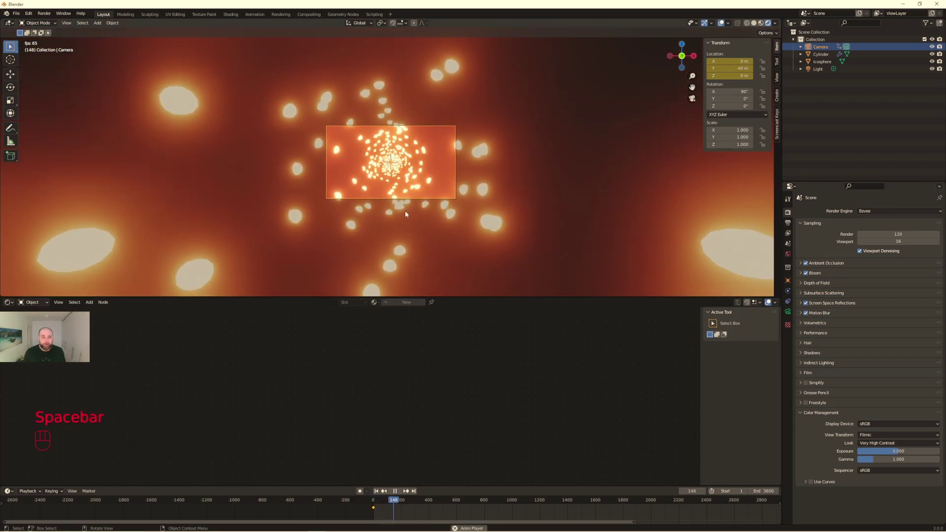
pyautogui.moveTo(414, 205); pyautogui.dragTo(348, 219)
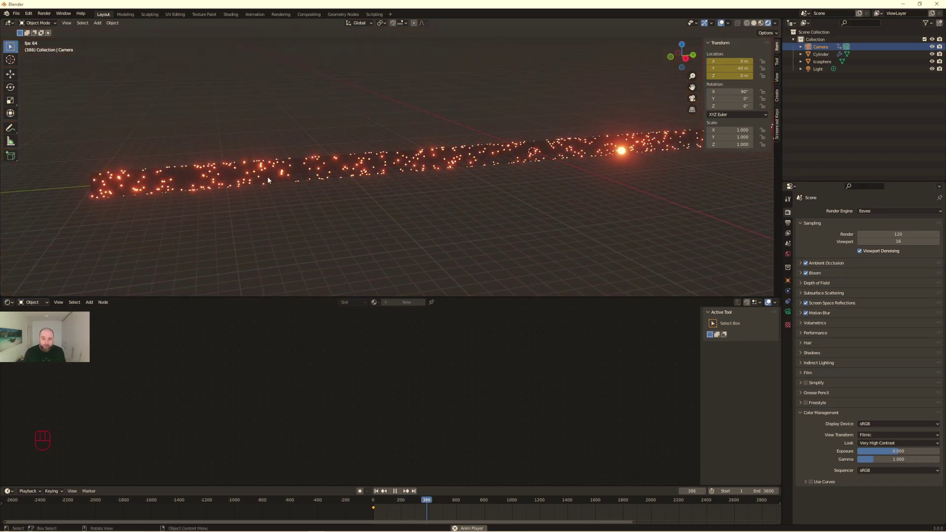
pyautogui.middleClick(551, 139)
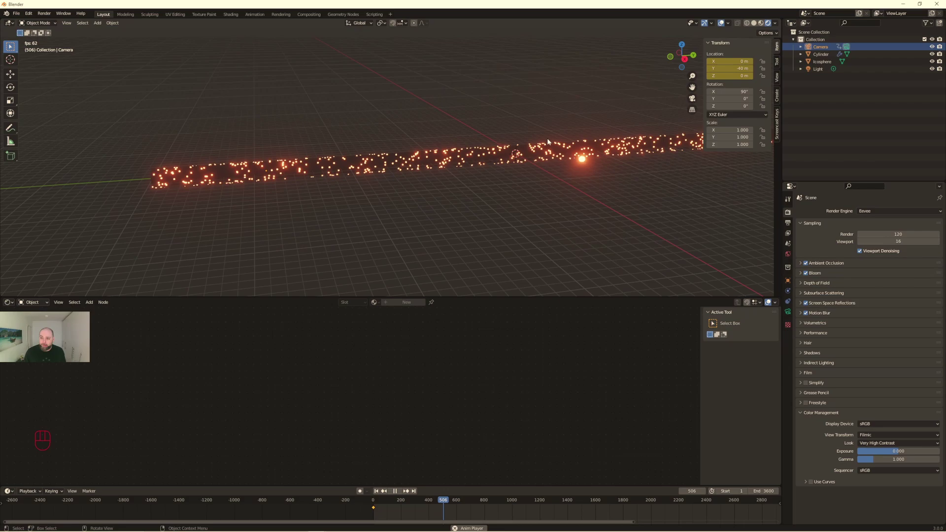
pyautogui.press('space')
pyautogui.click(473, 235)
pyautogui.press('KP_0')
pyautogui.press('space')
pyautogui.press('space')
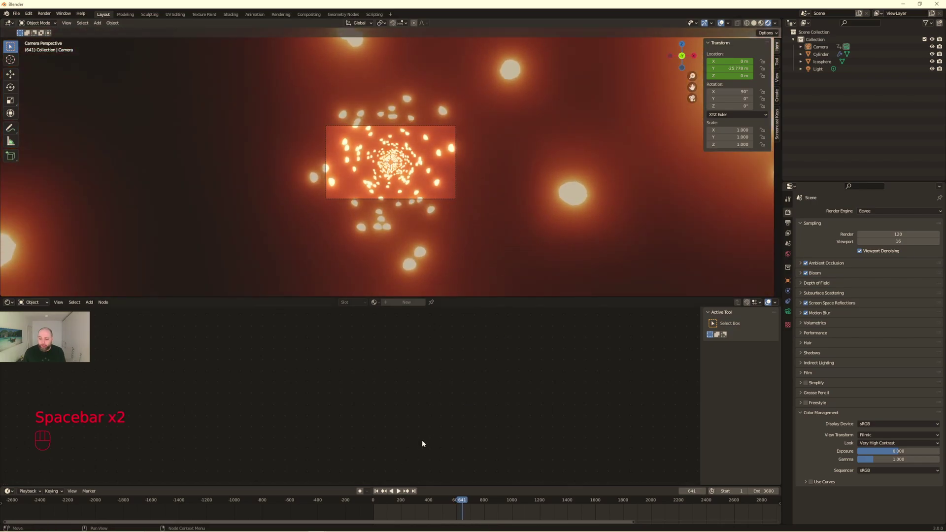
pyautogui.press('space')
pyautogui.press('space')
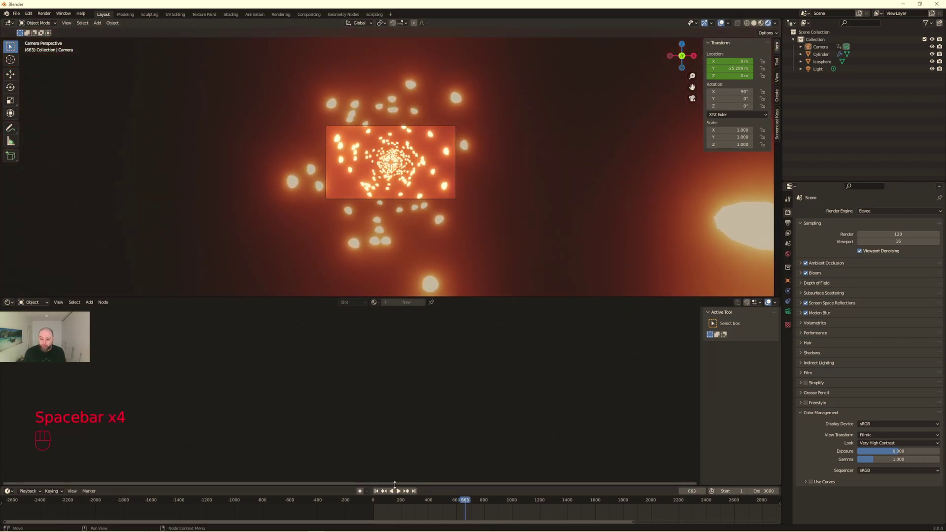
# - Orbit to a side view of the whole glowing tunnel and zoom the timeline to show all frames
pyautogui.moveTo(479, 217); pyautogui.dragTo(438, 231)
pyautogui.moveTo(438, 231); pyautogui.dragTo(391, 239)
pyautogui.middleClick(419, 242)
pyautogui.moveTo(614, 508); pyautogui.dragTo(622, 506)
pyautogui.click(623, 502)
pyautogui.press('KP_0')
pyautogui.moveTo(627, 501); pyautogui.dragTo(588, 511)
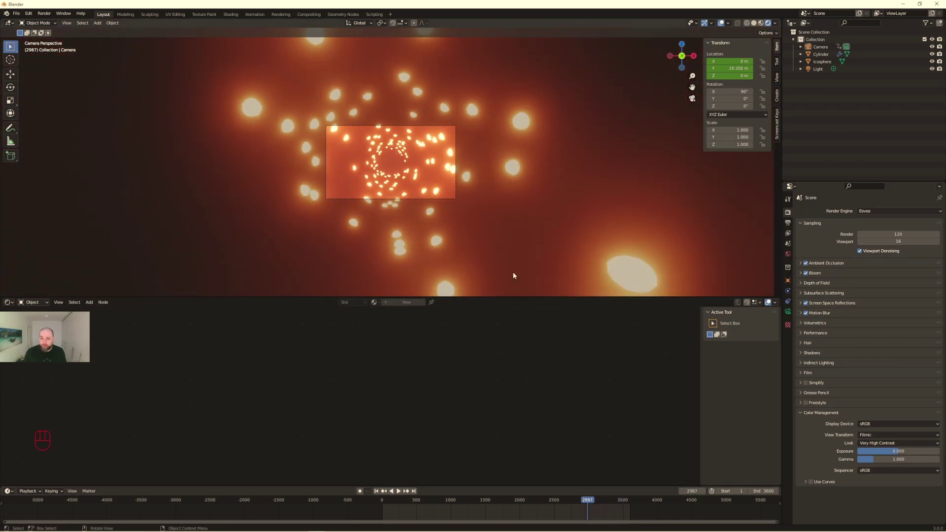
pyautogui.middleClick(512, 259)
pyautogui.middleClick(477, 254)
pyautogui.moveTo(434, 249); pyautogui.dragTo(417, 257)
pyautogui.middleClick(413, 260)
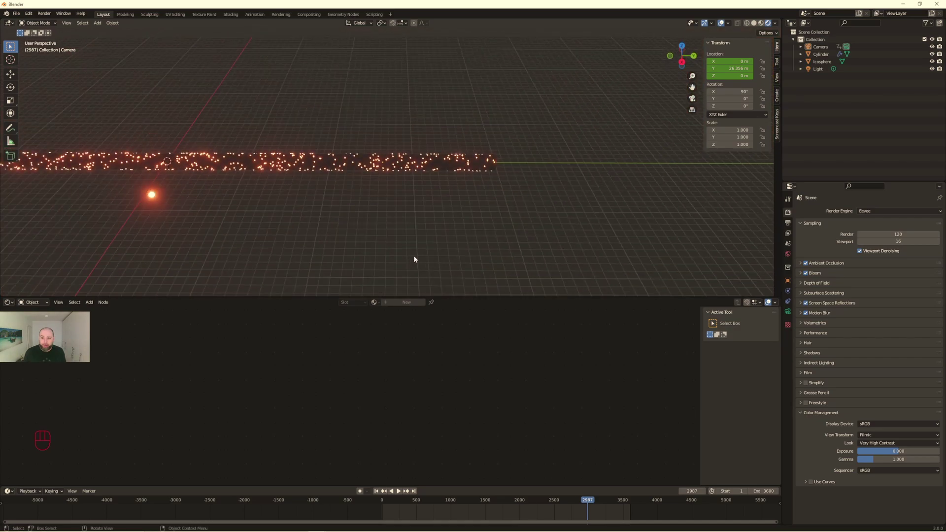
# - Duplicate the tunnel cylinder four times, lining the copies up at Y 80, 160, 240 and 320 m
pyautogui.click(395, 164)
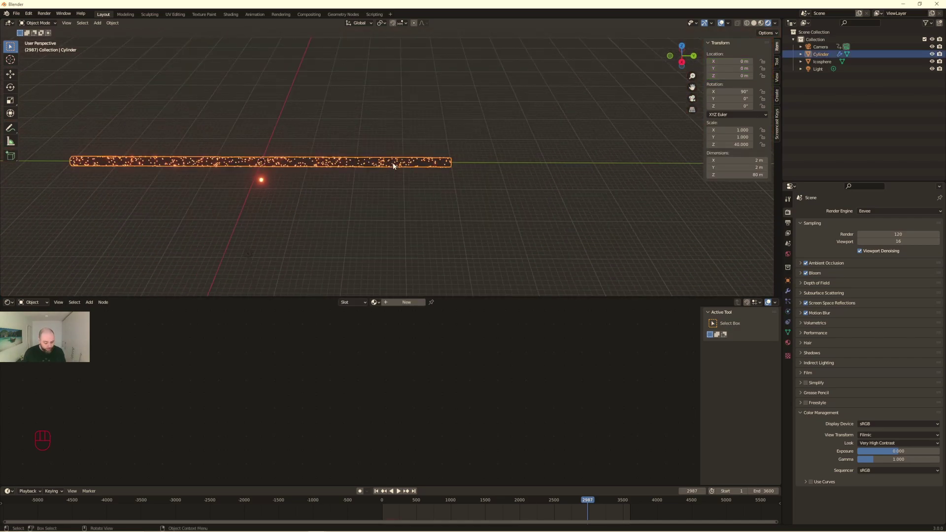
pyautogui.press('shift+d')
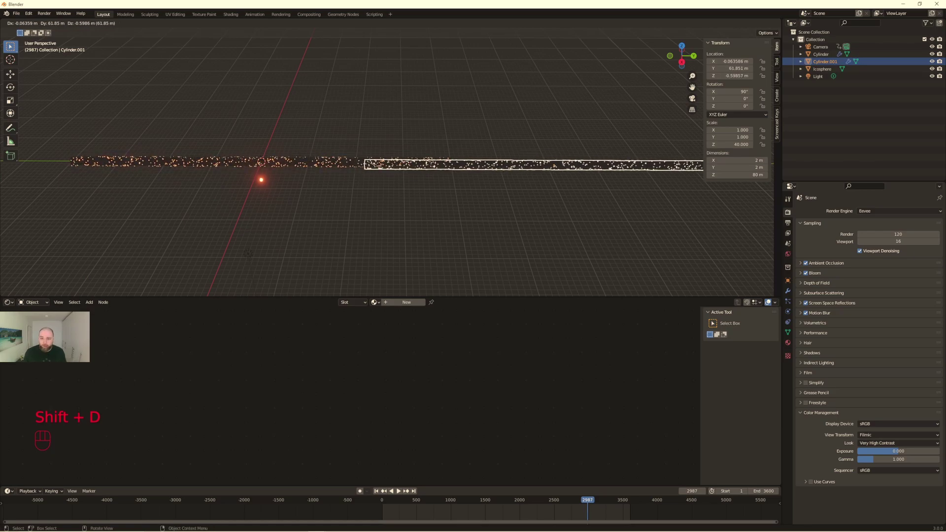
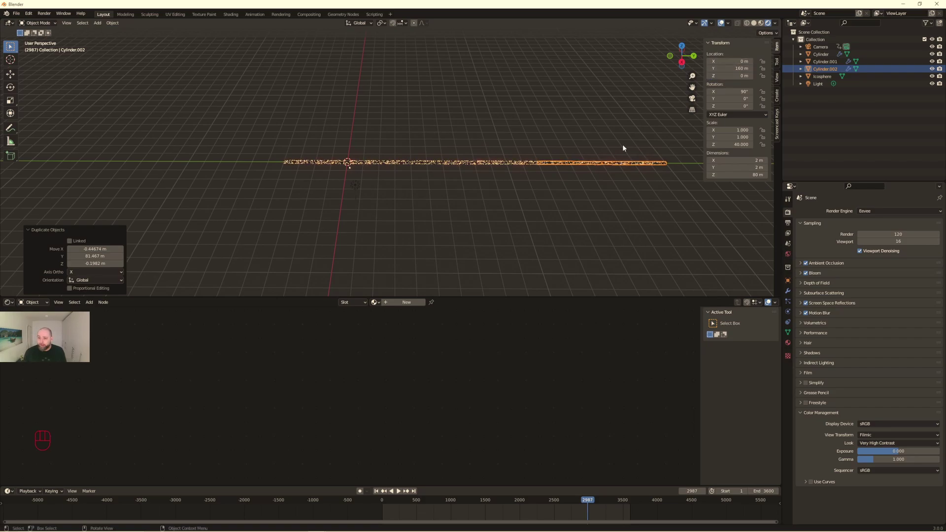
pyautogui.press('shift+d')
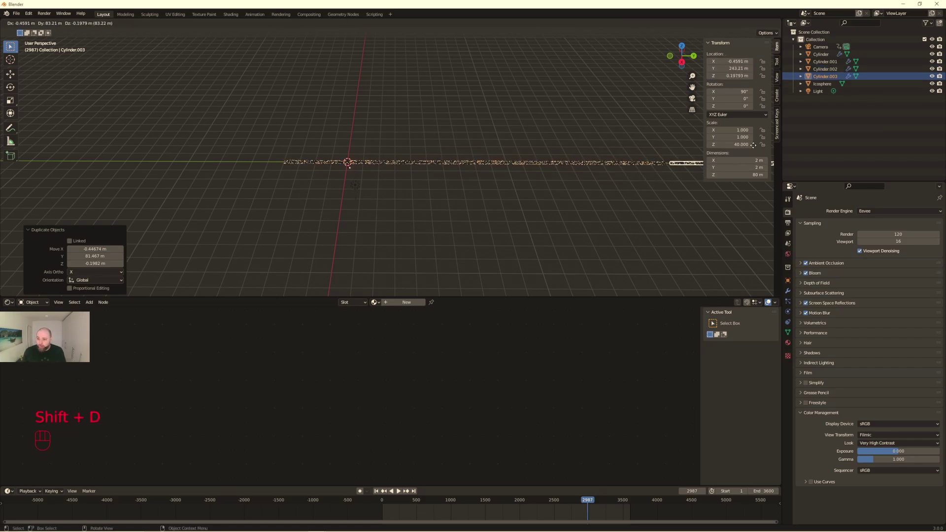
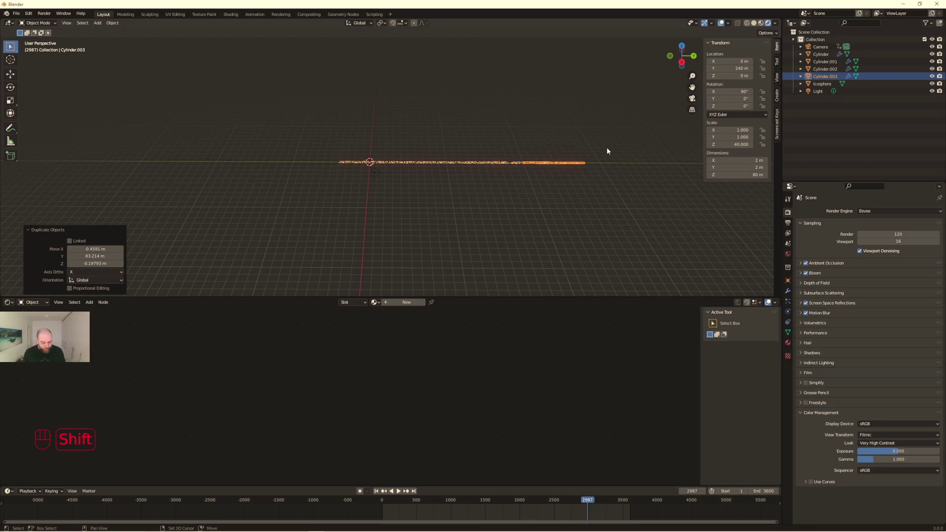
pyautogui.press('shift+d')
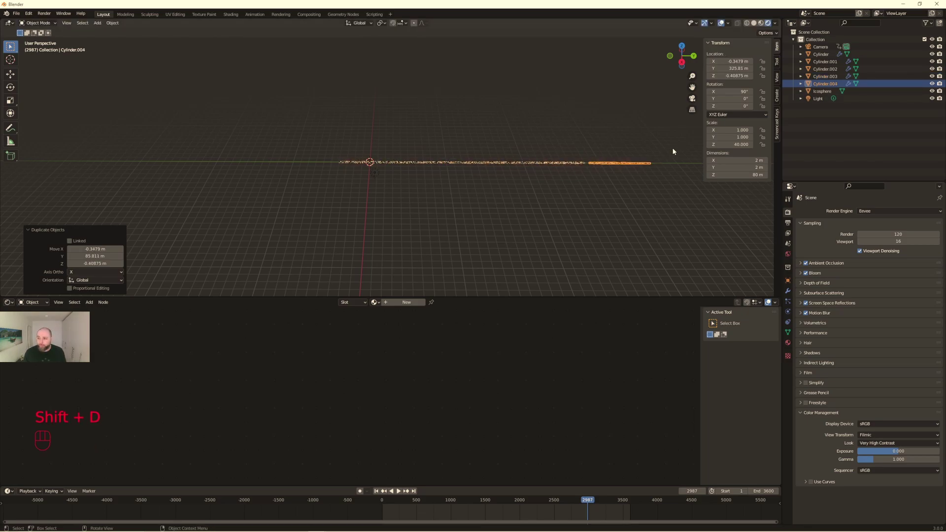
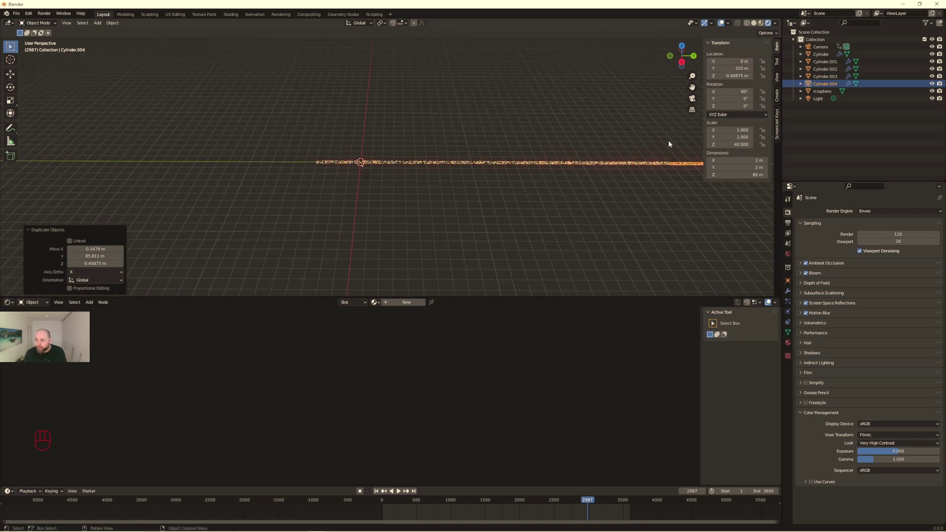
pyautogui.moveTo(661, 158); pyautogui.dragTo(522, 188)
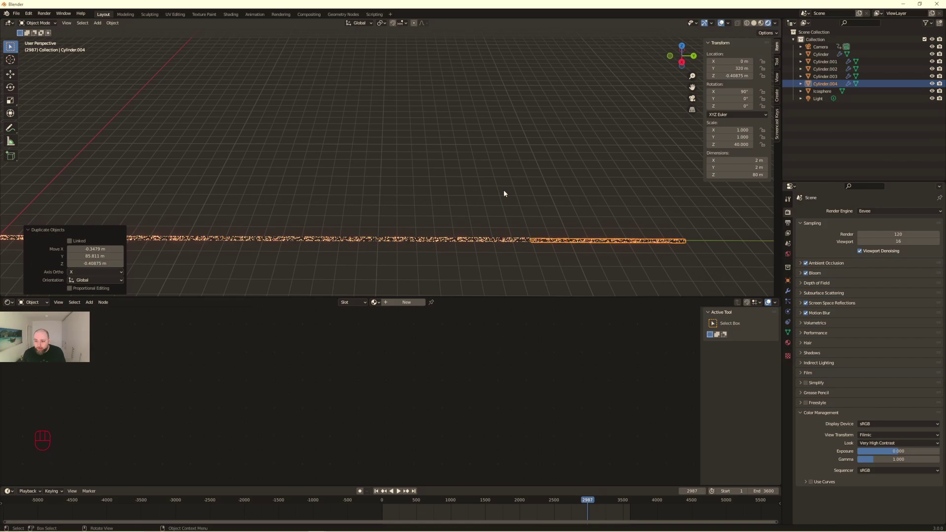
pyautogui.press('g')
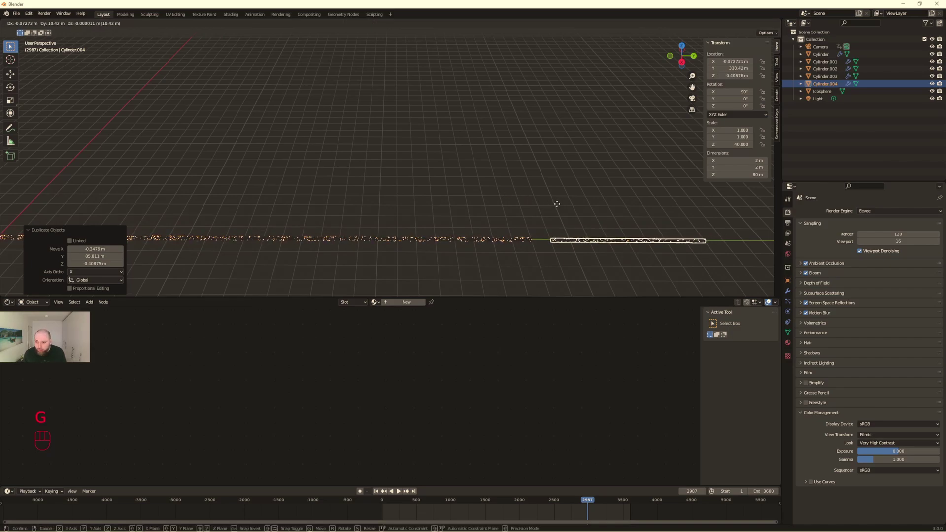
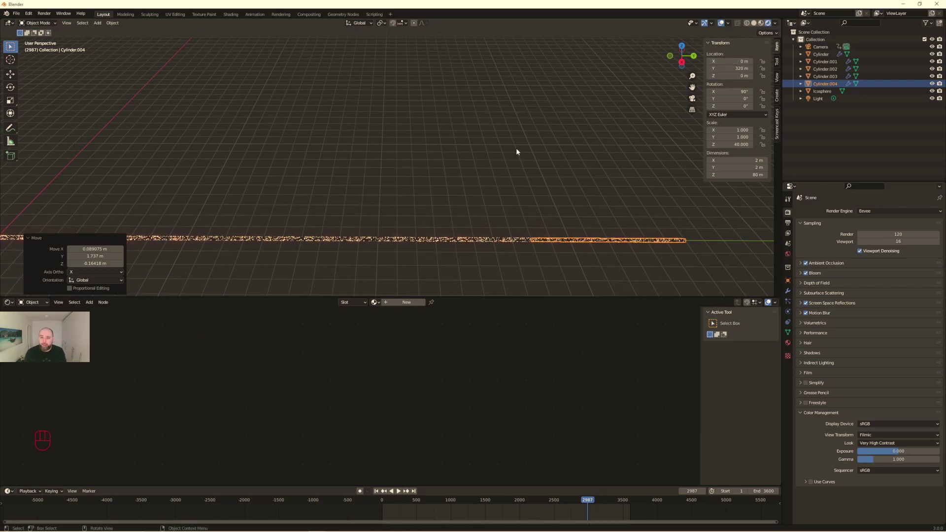
# - Look through the camera and play the fly-through down the extended tunnel from frame 1
pyautogui.press('KP_0')
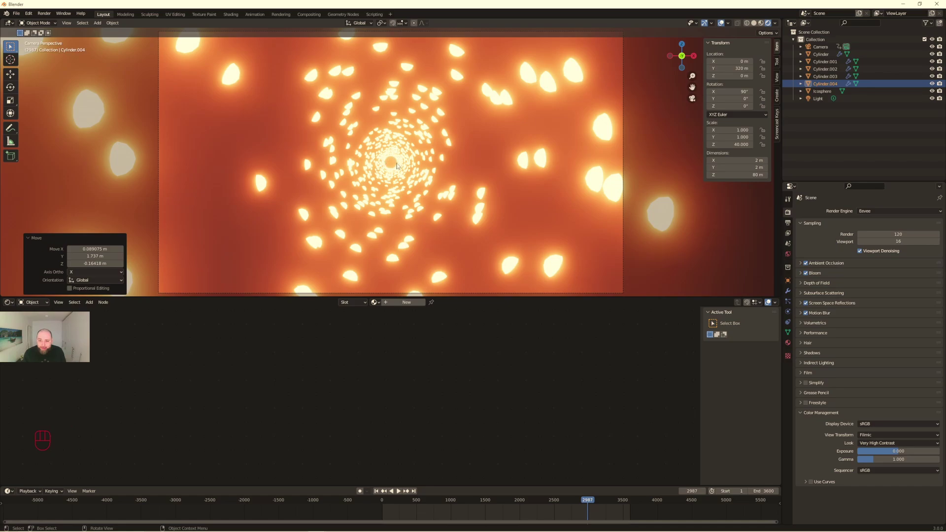
pyautogui.click(379, 492)
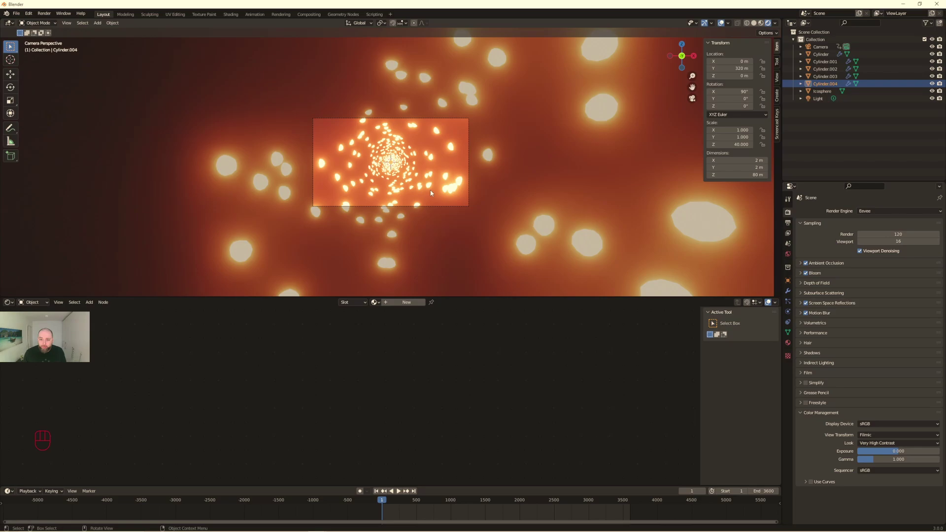
pyautogui.press('space')
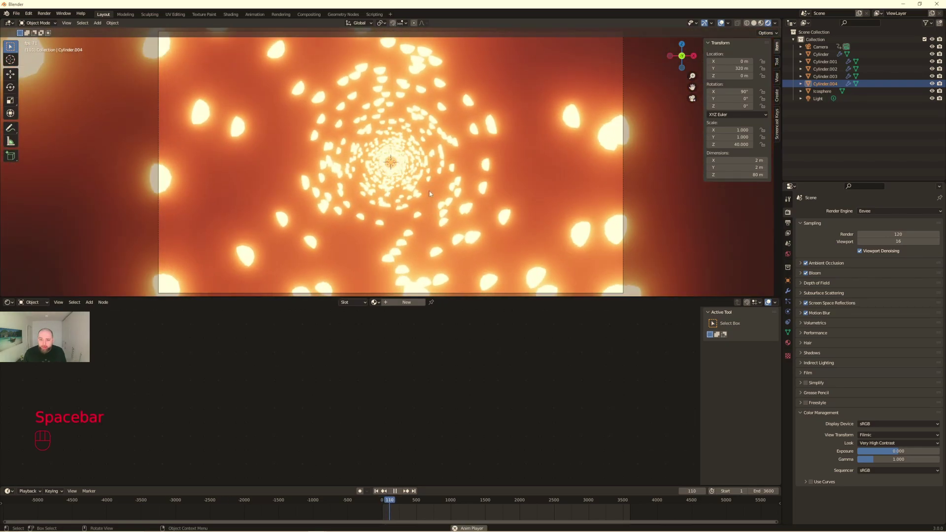
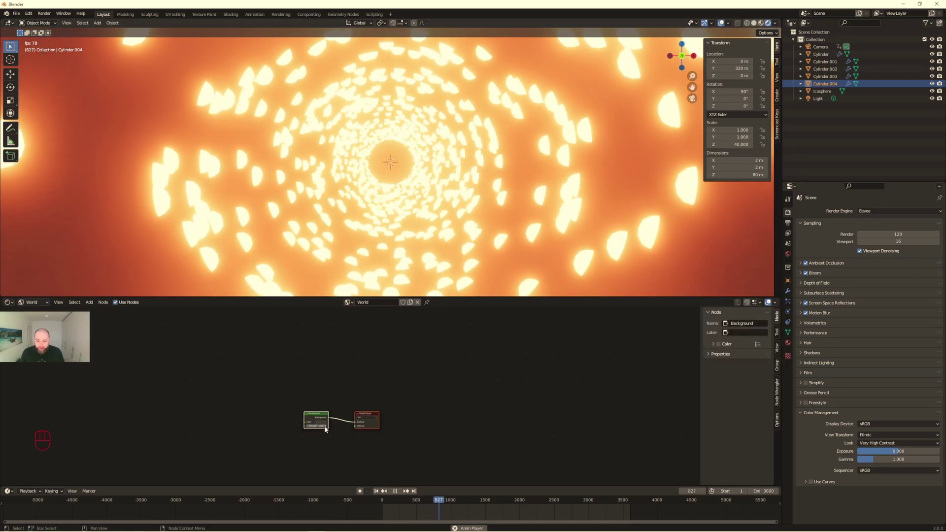
# - Set the world Background node colour to black
pyautogui.click(326, 422)
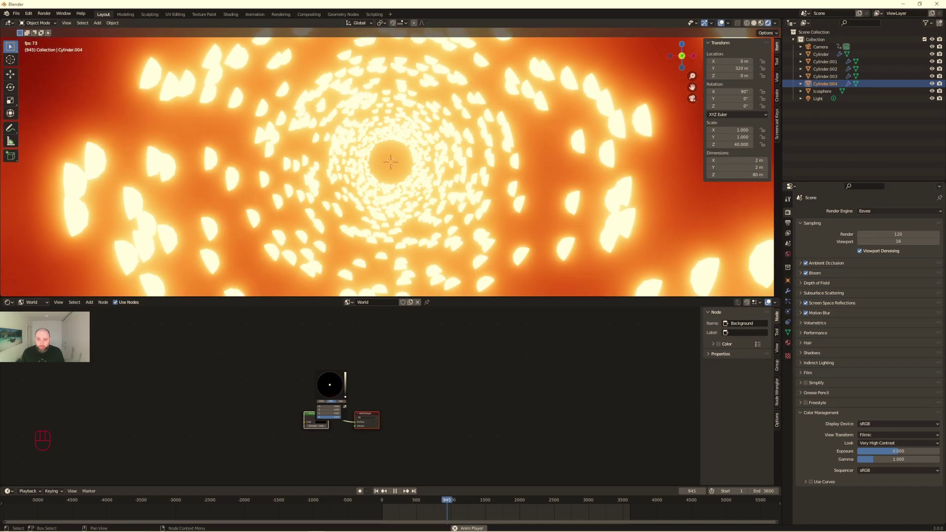
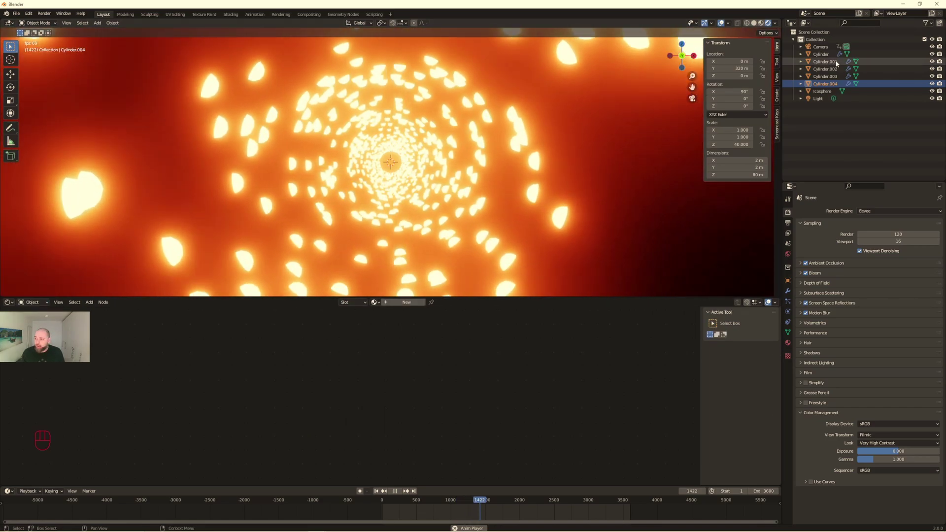
# - Give the tunnel's Principled BSDF a near-black base colour with higher metallic and roughness
pyautogui.click(824, 56)
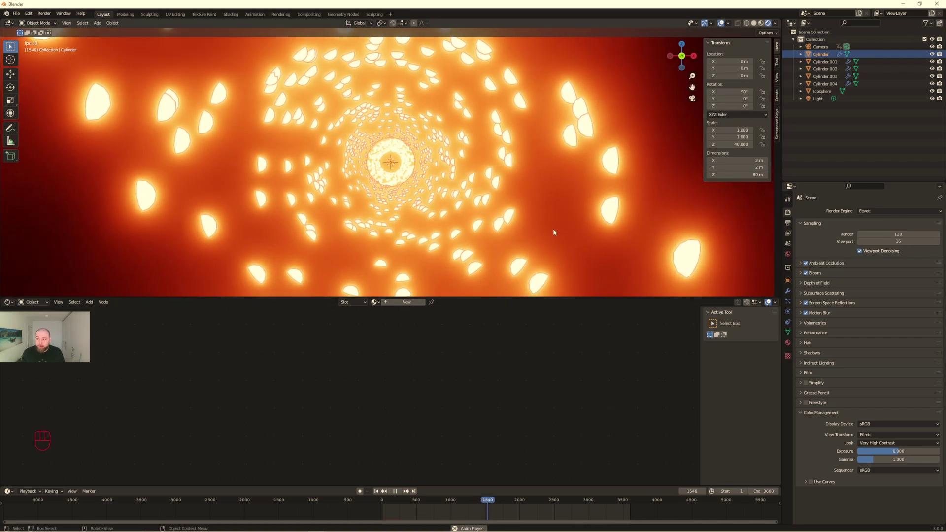
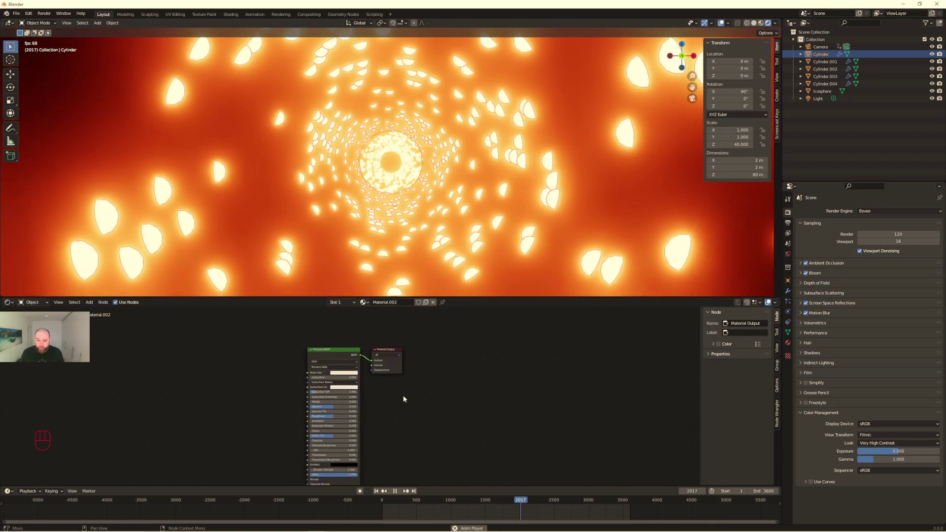
pyautogui.click(401, 338)
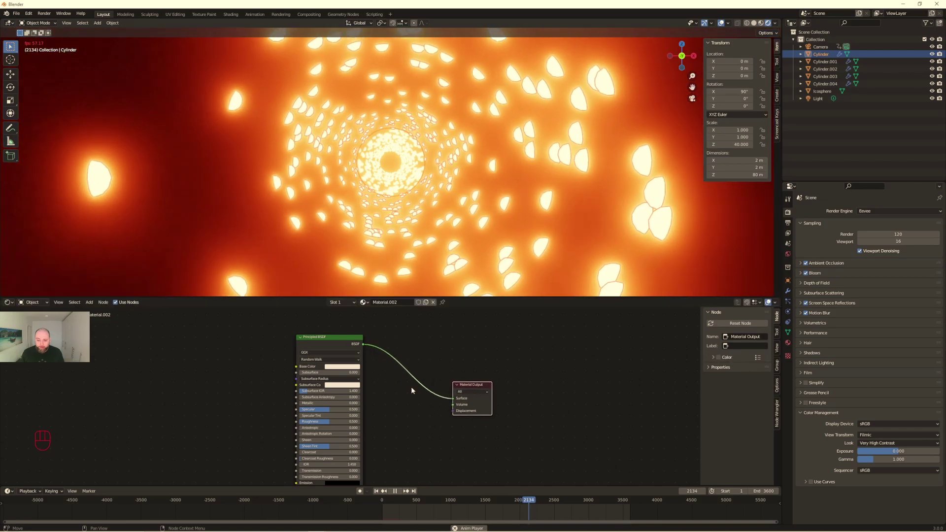
pyautogui.click(344, 370)
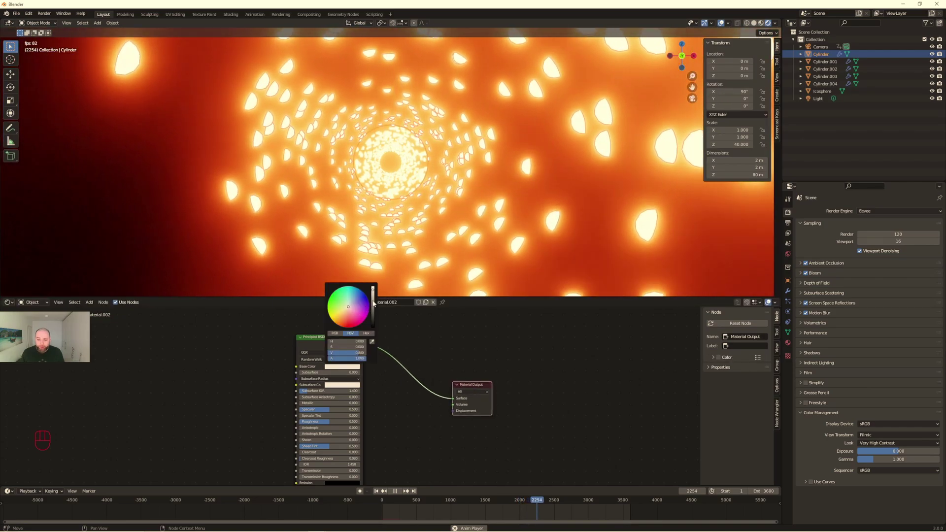
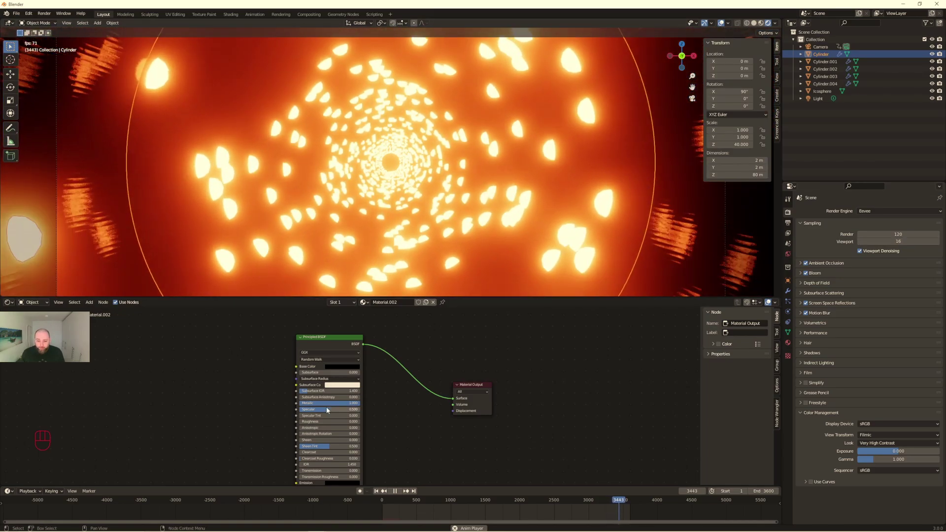
pyautogui.moveTo(348, 404); pyautogui.dragTo(301, 405)
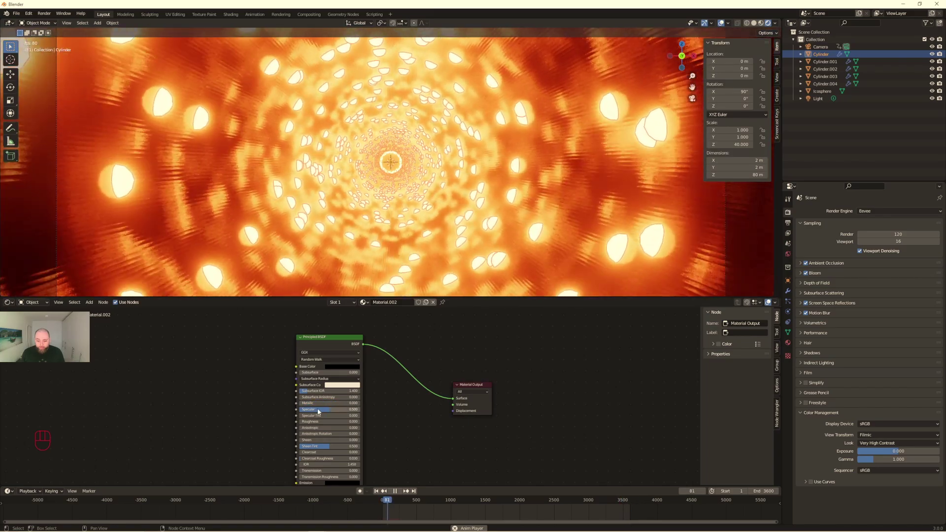
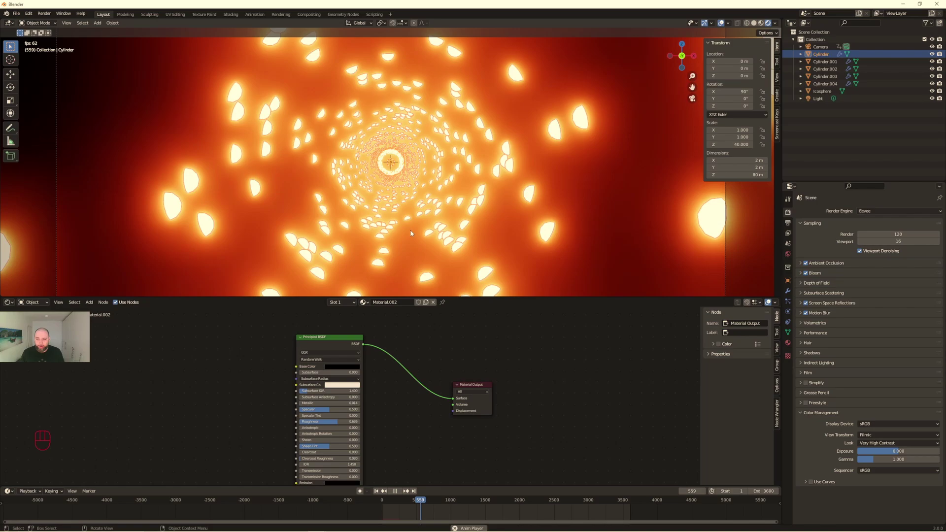
pyautogui.press('space')
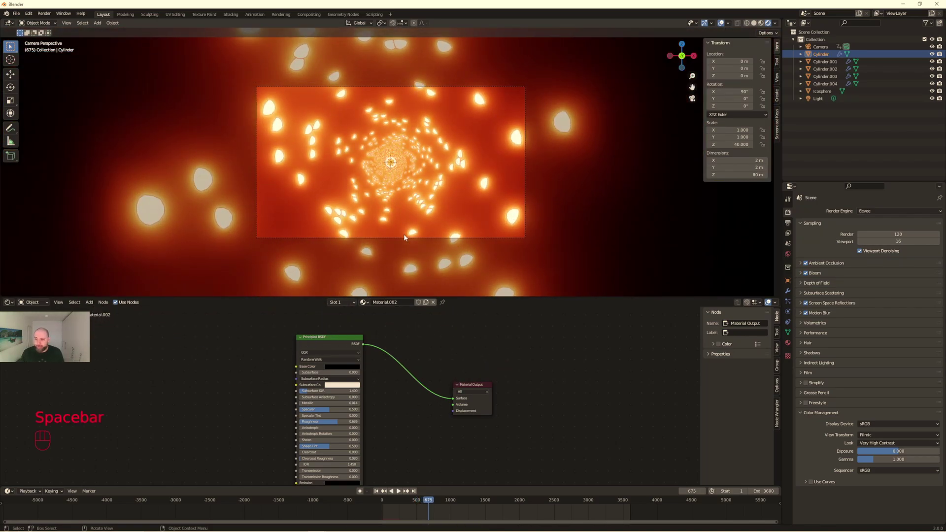
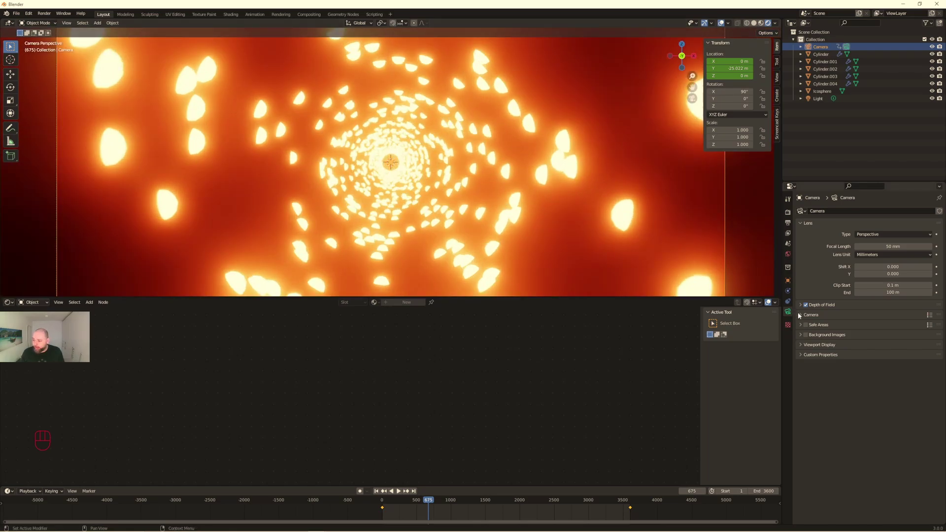
# - Set the camera to 19 mm focal length with depth of field at 4.9 m, f/3.6, and preview it
pyautogui.click(800, 317)
pyautogui.click(801, 306)
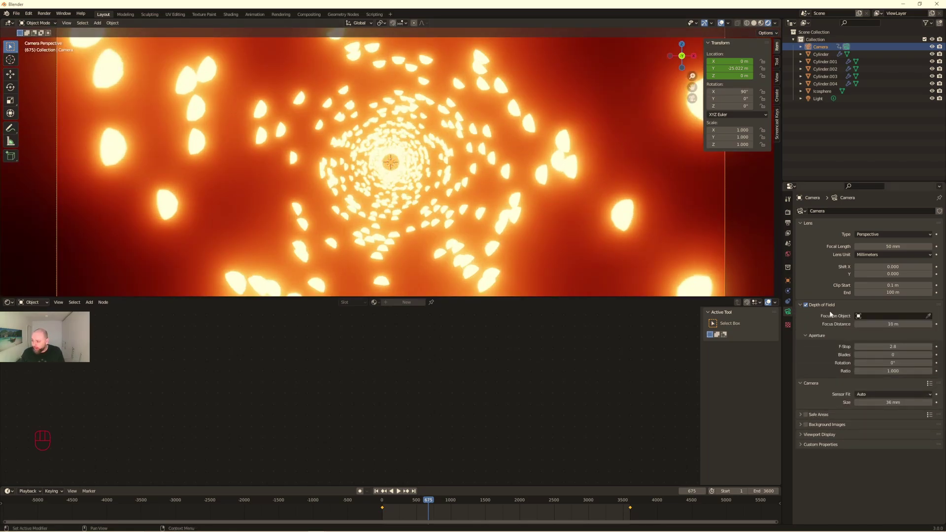
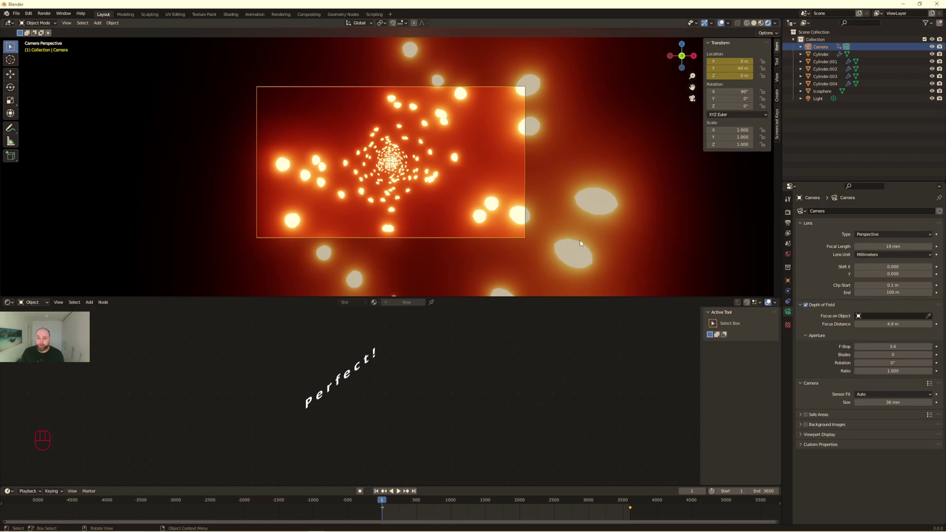
pyautogui.press('space')
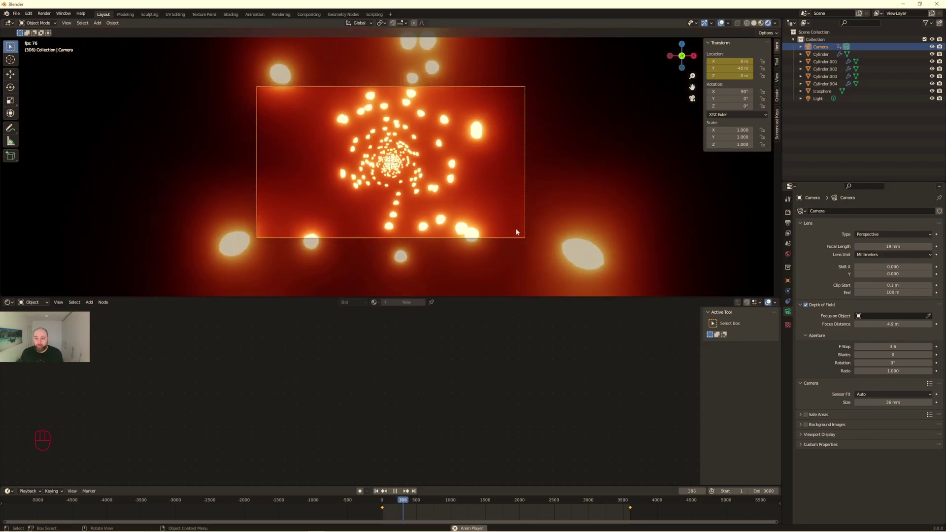
pyautogui.press('space')
pyautogui.click(822, 56)
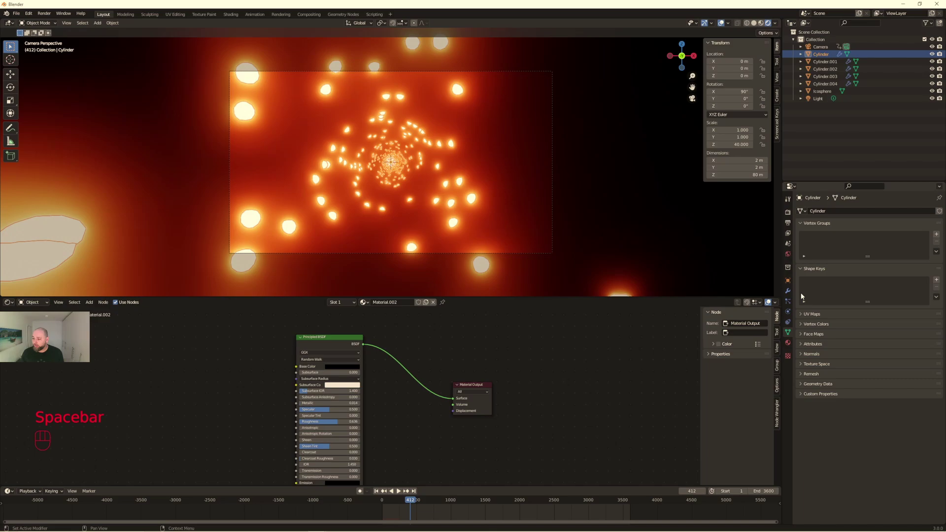